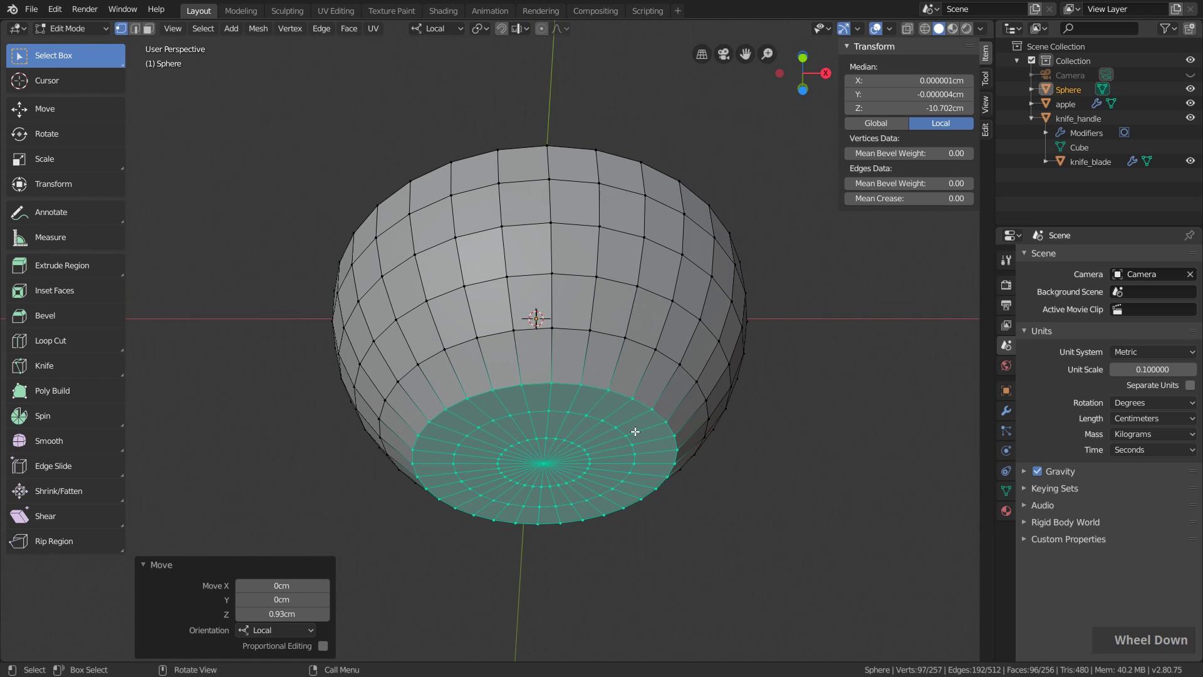
Step: Extrude the bowl's top edge loop straight up and scale it outward into a flared rim
{"action": "middle_click", "coordinate": [603, 422]}
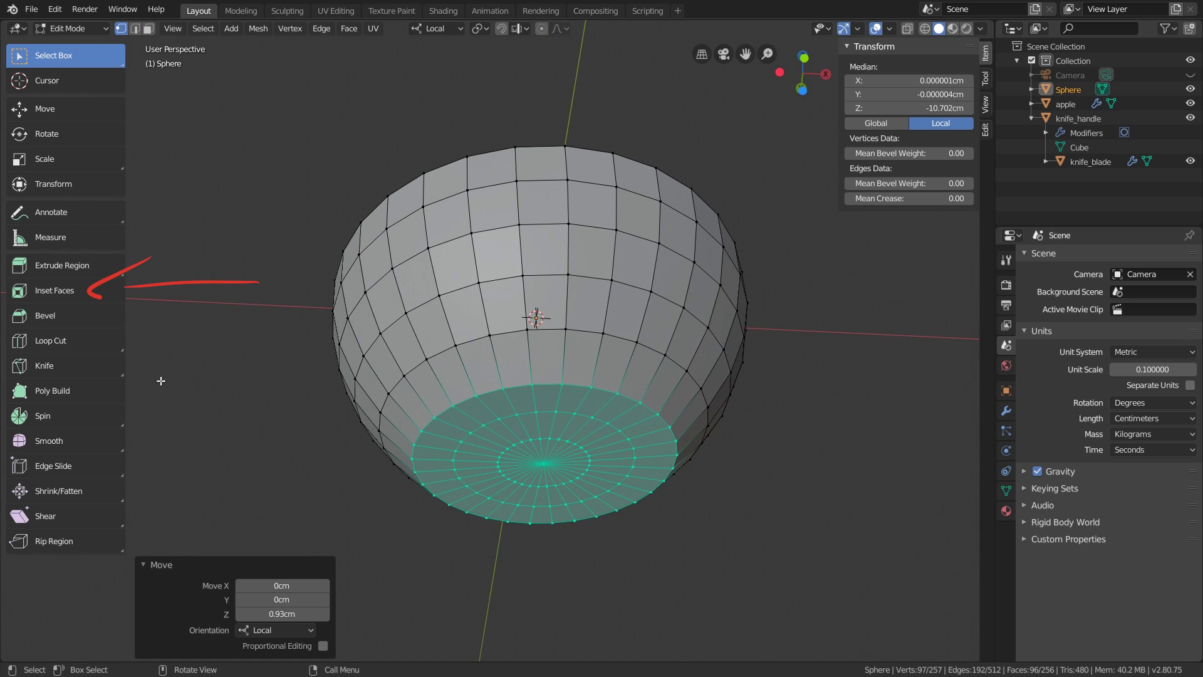
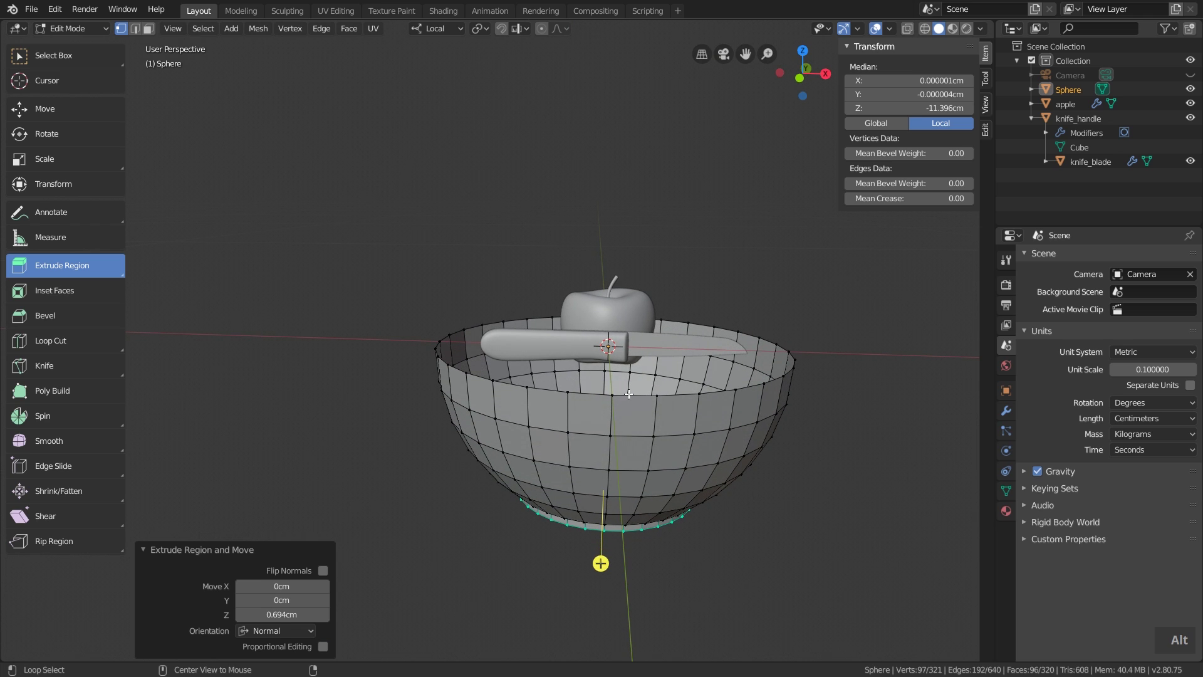
{"action": "key", "text": "alt+l"}
{"action": "left_click", "coordinate": [634, 392]}
{"action": "middle_click", "coordinate": [725, 437]}
{"action": "key", "text": "e"}
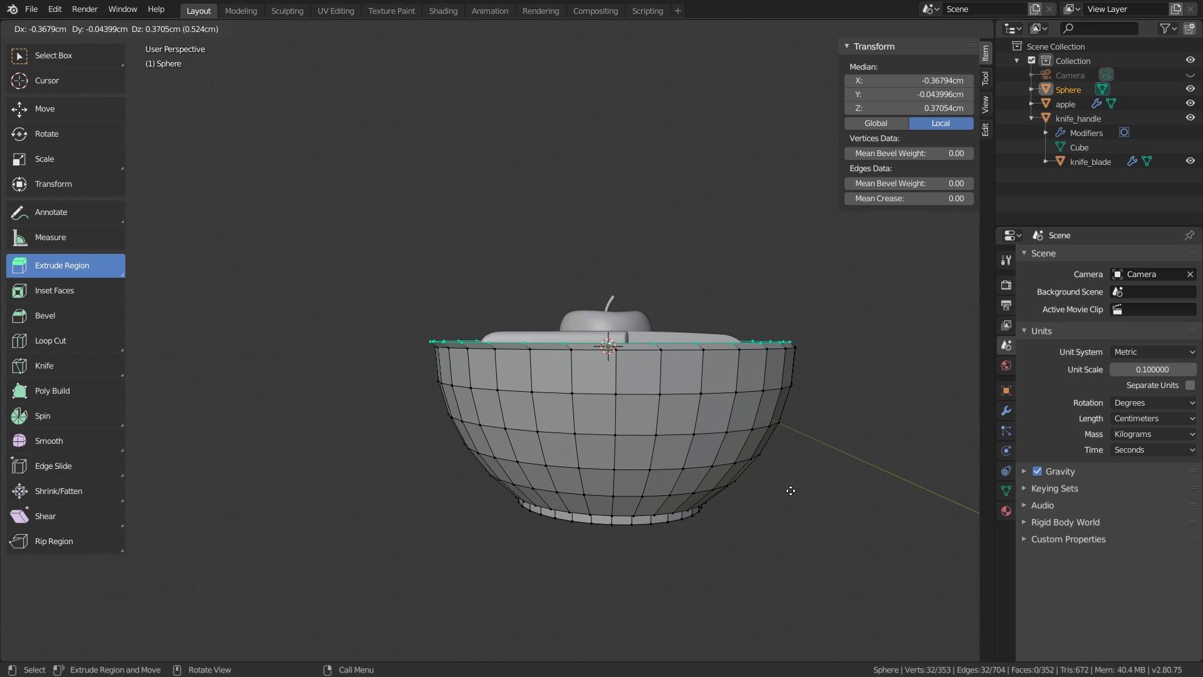
{"action": "key", "text": "z"}
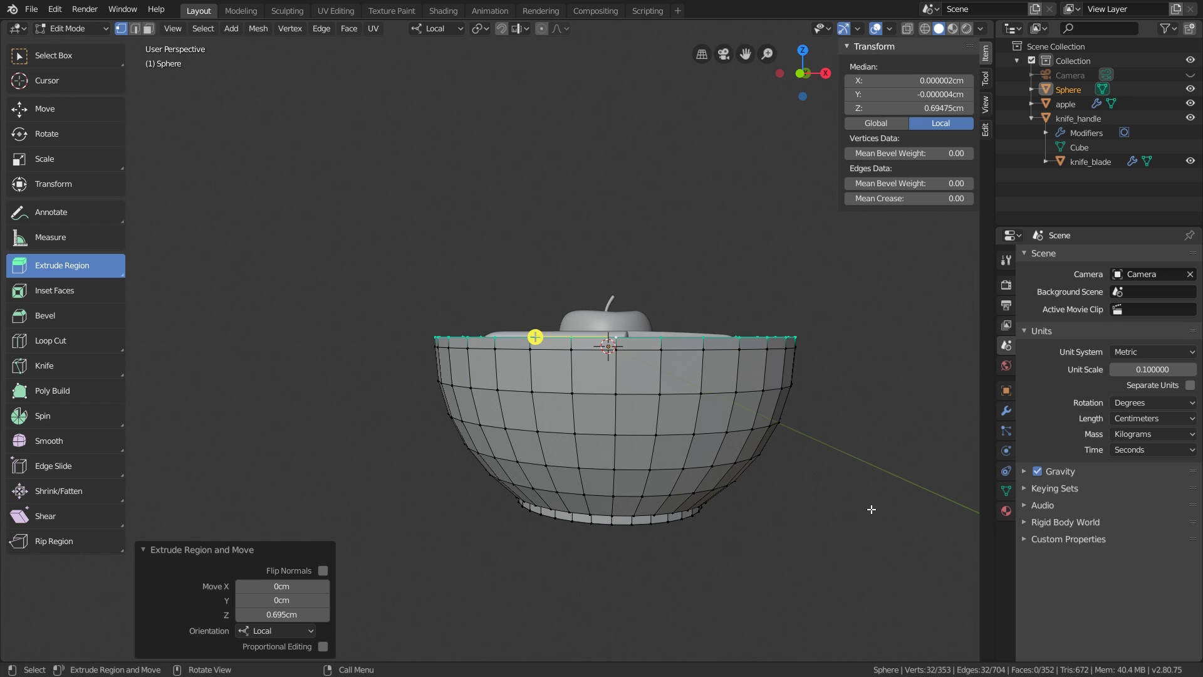
{"action": "key", "text": "s"}
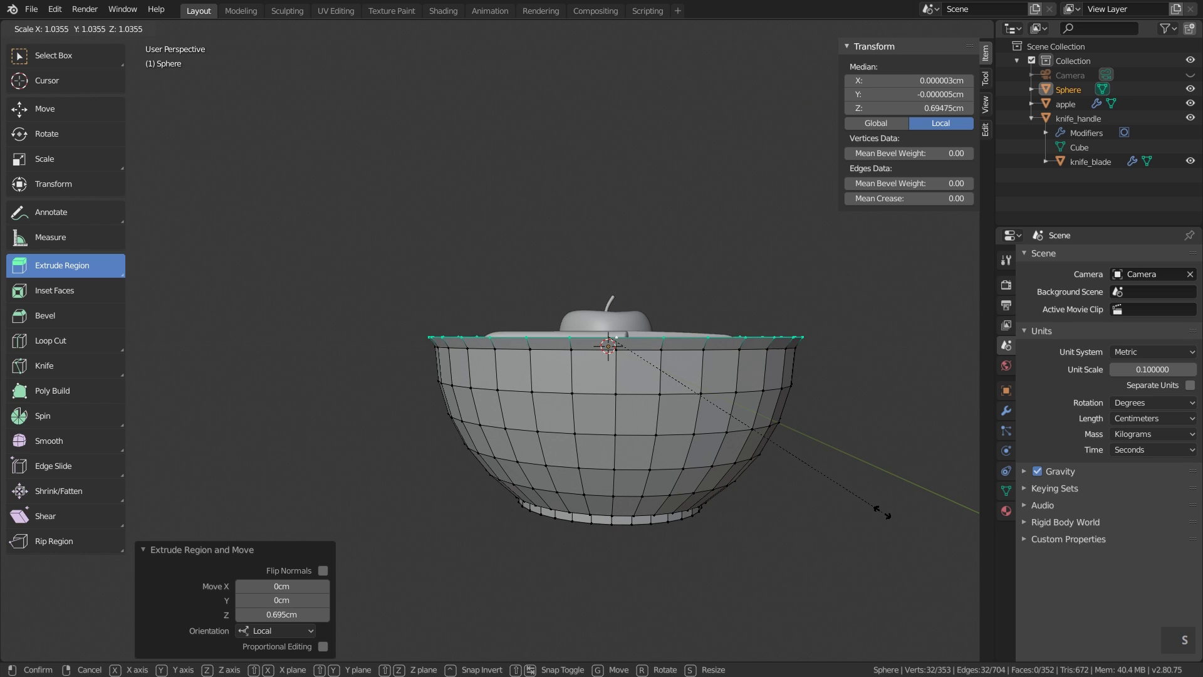
Step: In Object Mode, flatten the bowl to 0.75 on Z (9.07 cm tall) and apply its scale
{"action": "middle_click", "coordinate": [786, 509]}
{"action": "key", "text": "Tab"}
{"action": "key", "text": "1"}
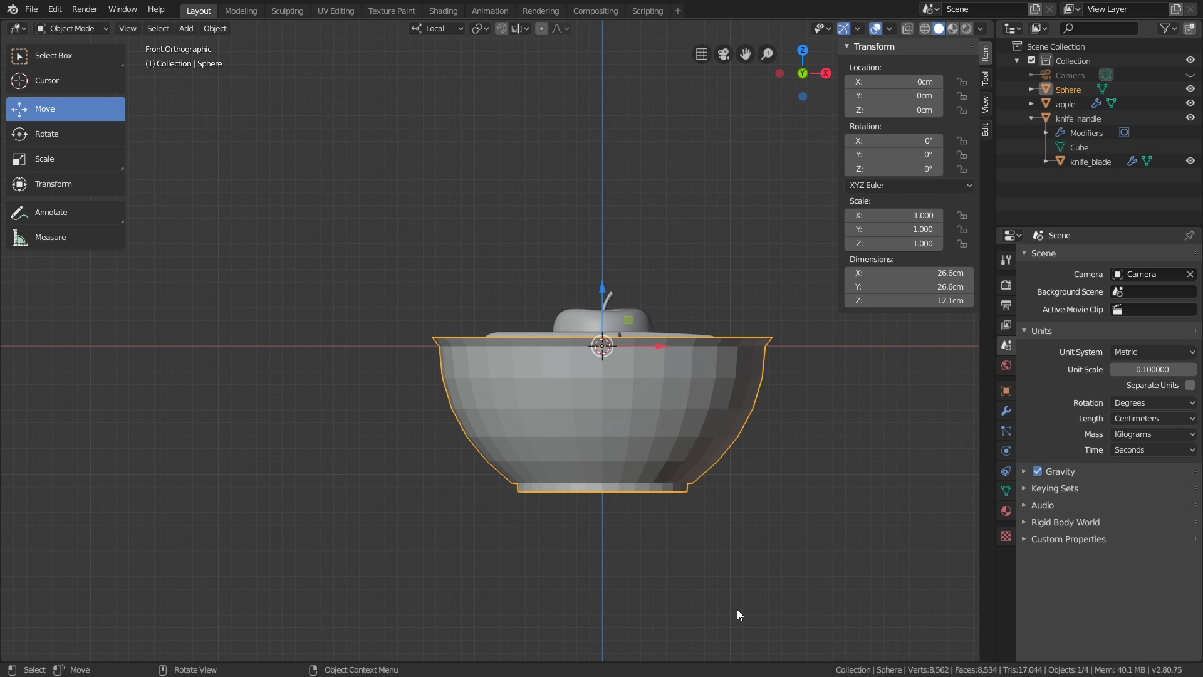
{"action": "key", "text": "s"}
{"action": "key", "text": "z"}
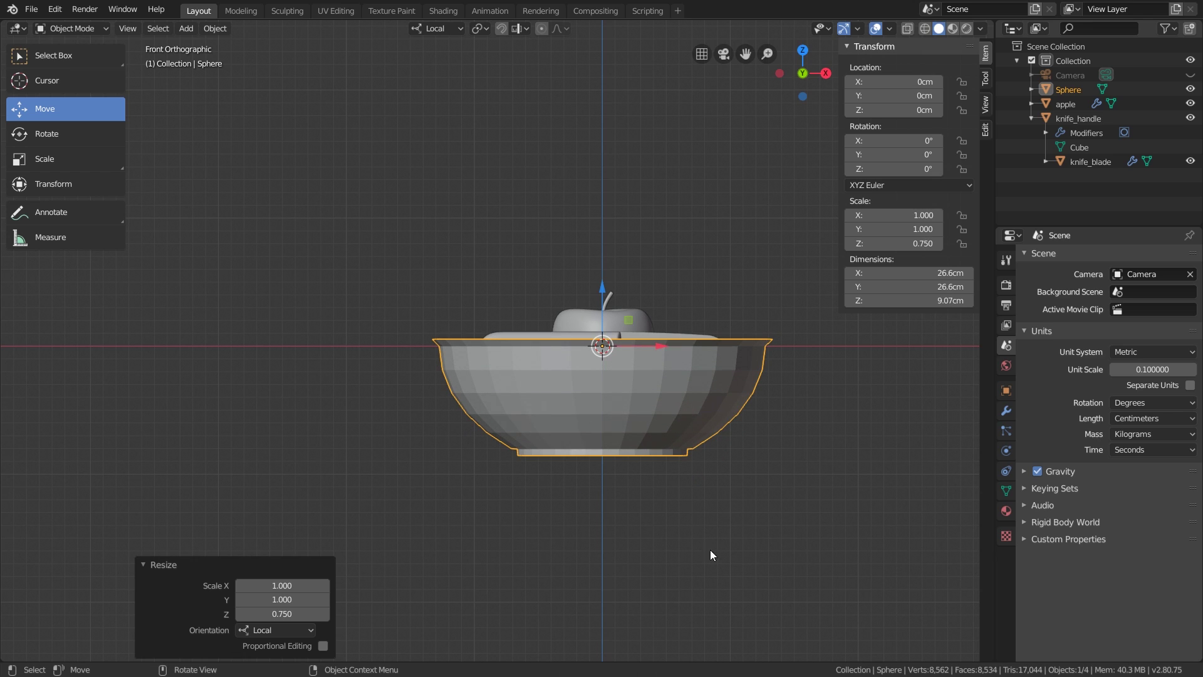
{"action": "key", "text": "ctrl+a"}
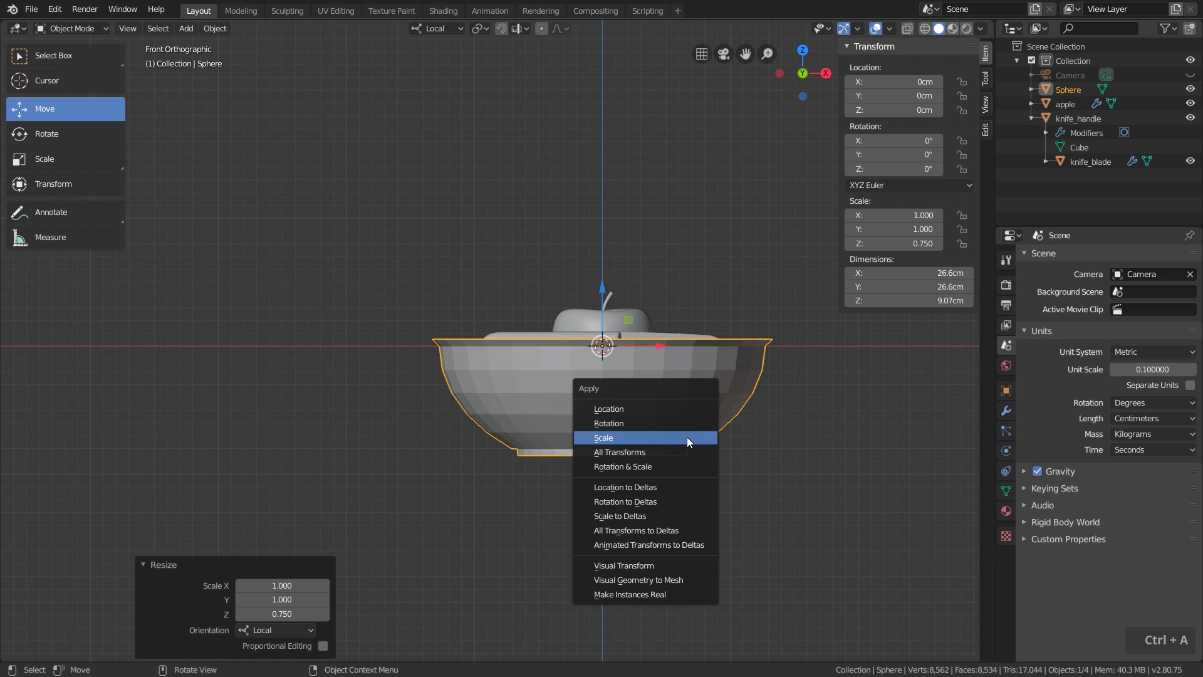
{"action": "middle_click", "coordinate": [688, 418]}
{"action": "scroll", "scroll_direction": "down", "scroll_amount": 3}
Step: Raise the bowl 15.3 cm above the apple and knife, cancelling a rotation so it stays level
{"action": "middle_click", "coordinate": [700, 400]}
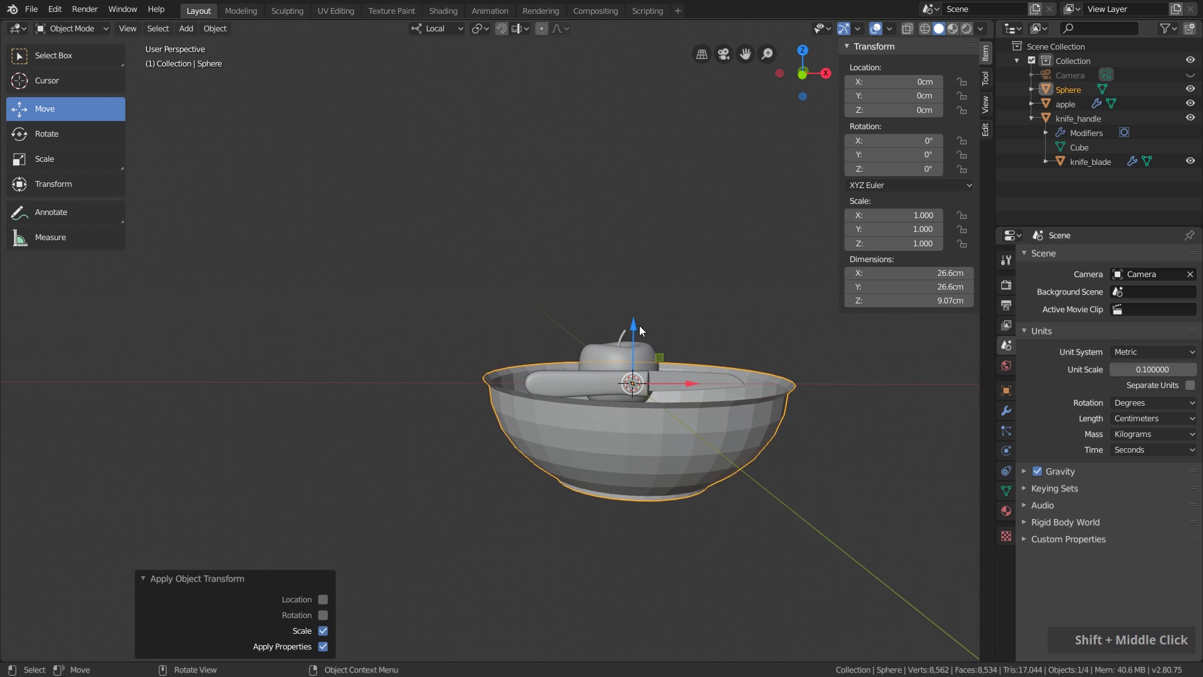
{"action": "middle_click", "coordinate": [680, 194]}
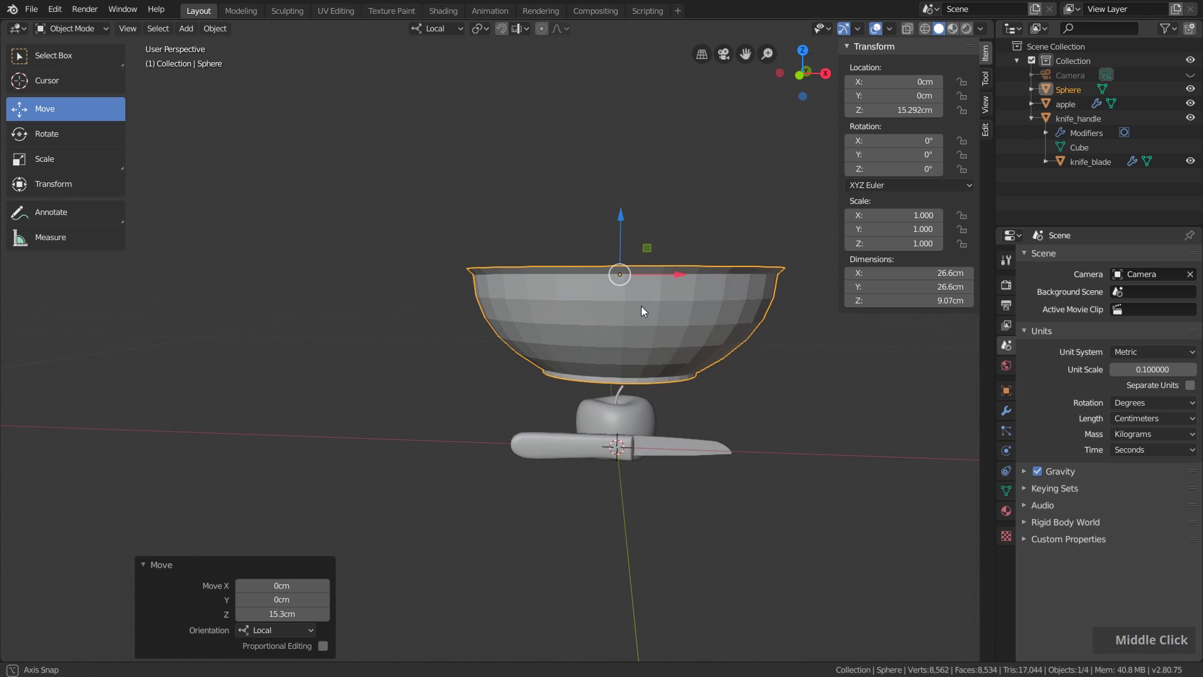
{"action": "key", "text": "r"}
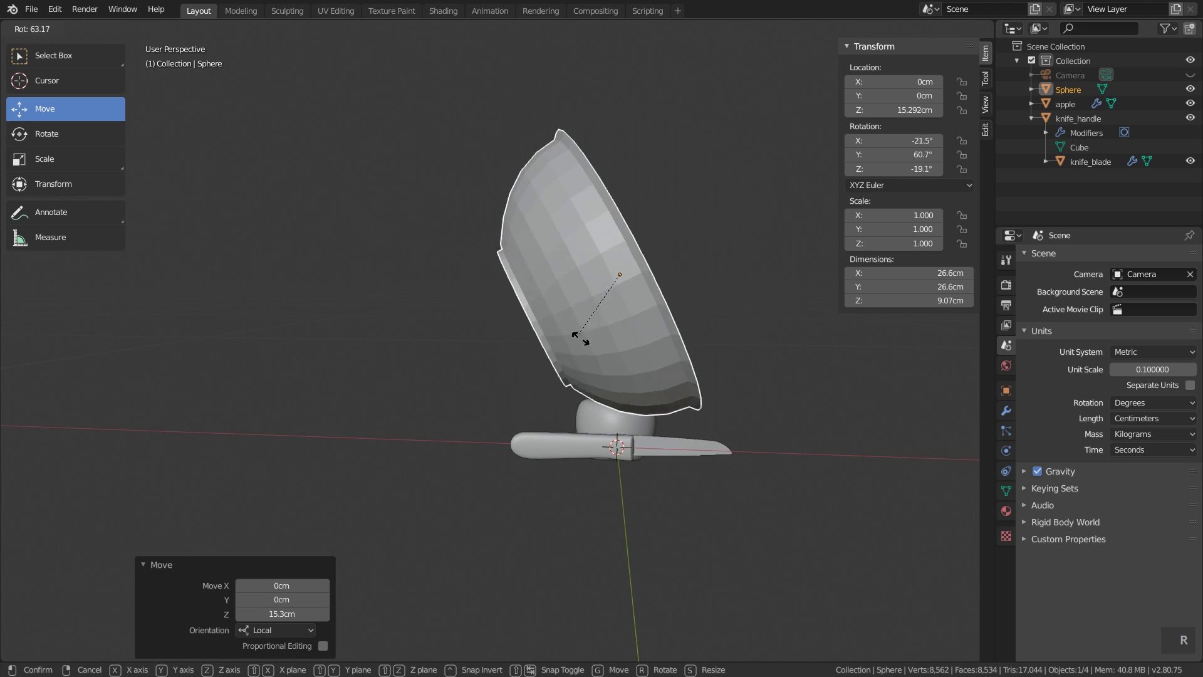
{"action": "right_click", "coordinate": [694, 338]}
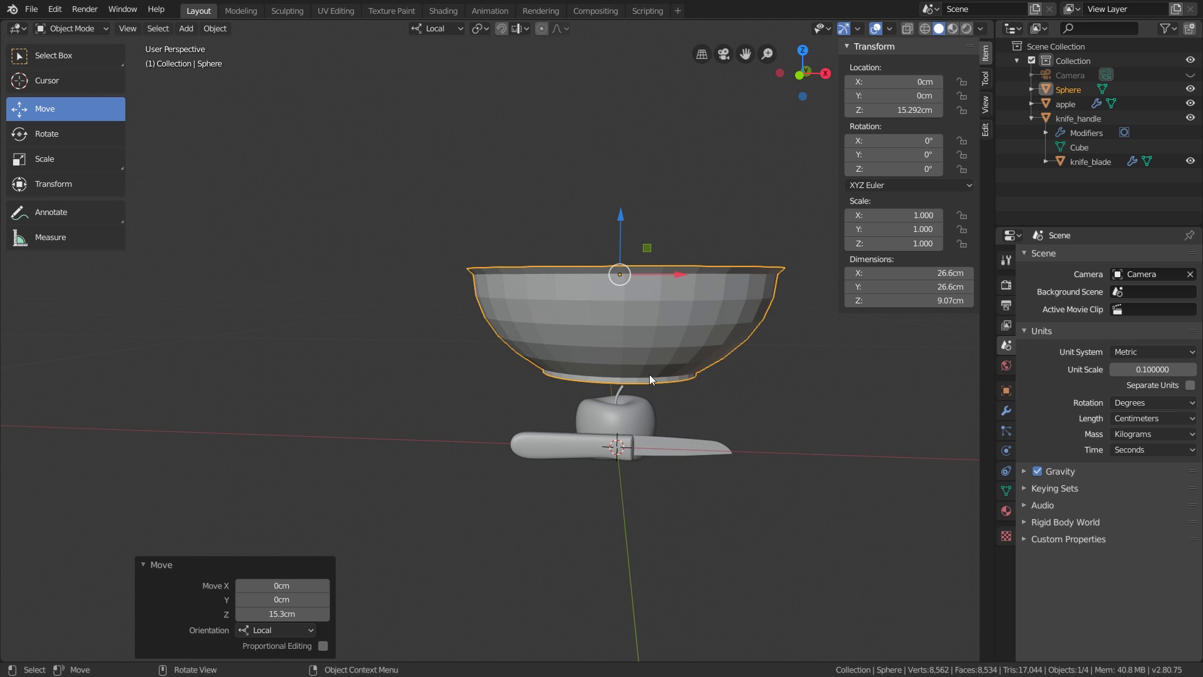
Step: Select the whole bowl mesh and move it up along Z so its base sits at the object origin
{"action": "middle_click", "coordinate": [620, 310]}
{"action": "middle_click", "coordinate": [605, 333]}
{"action": "key", "text": "Tab"}
{"action": "key", "text": "a"}
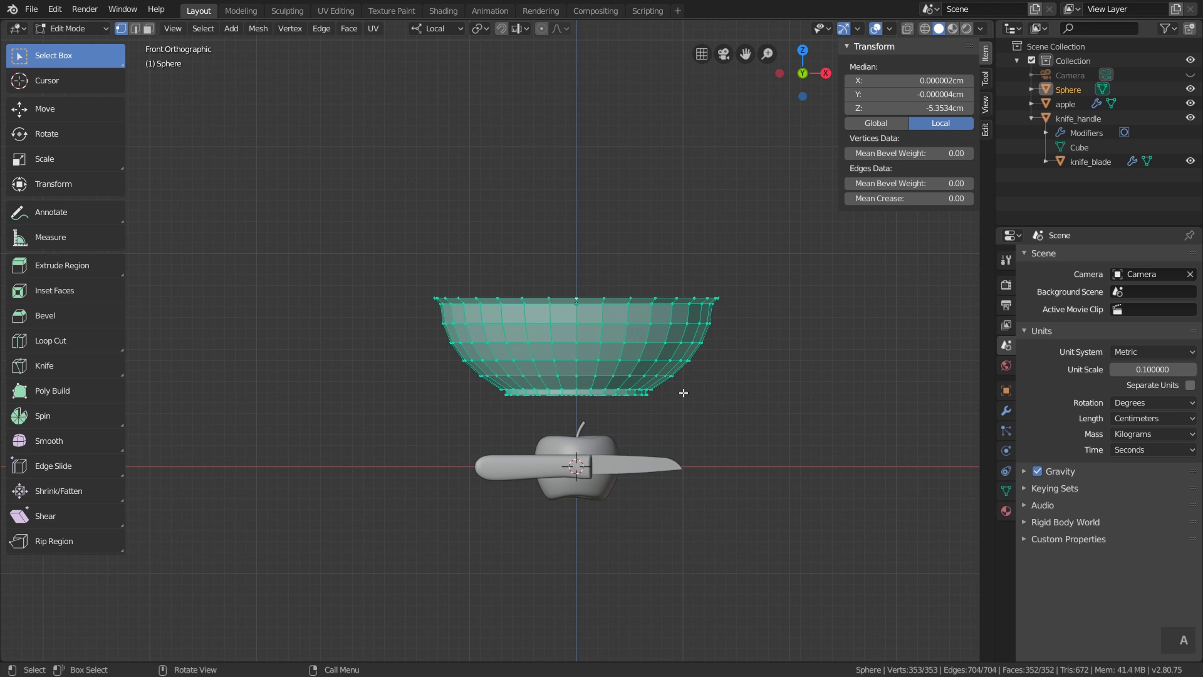
{"action": "key", "text": "g"}
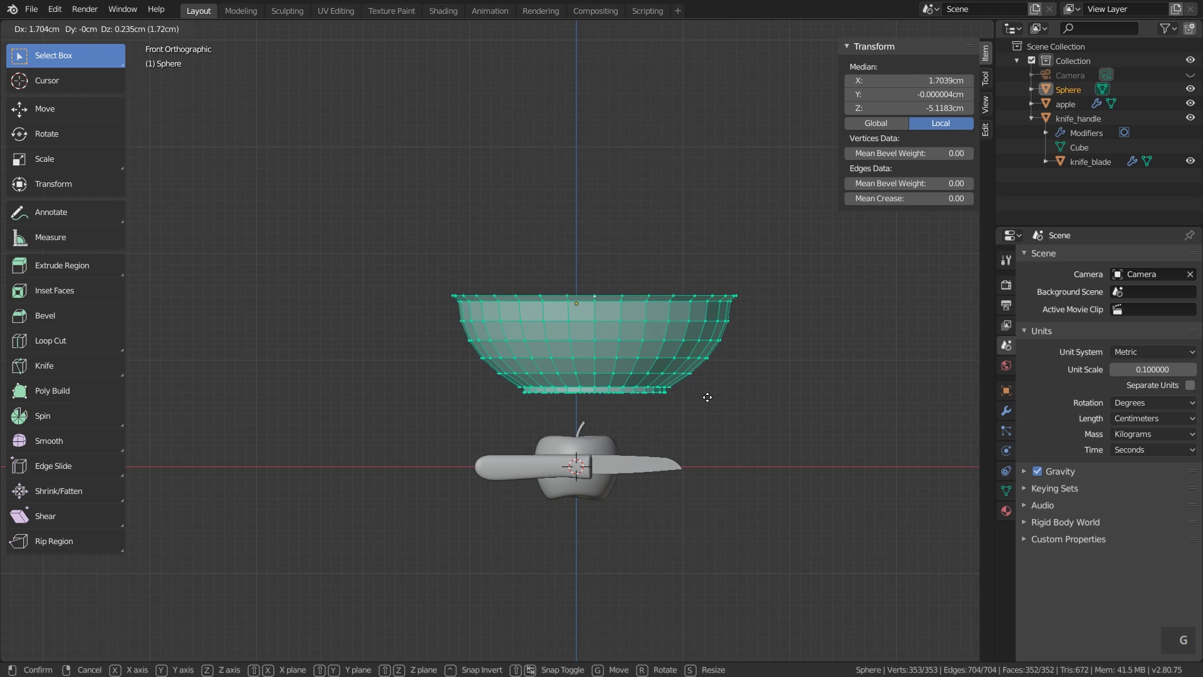
{"action": "key", "text": "z"}
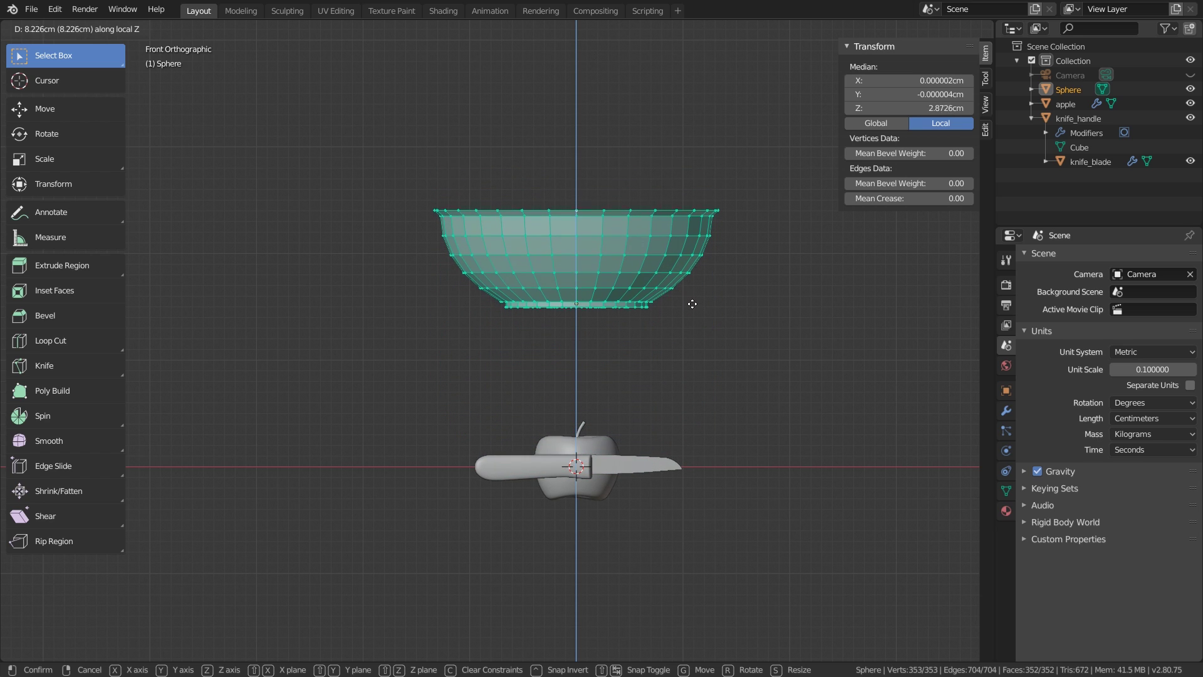
{"action": "scroll", "scroll_direction": "up", "scroll_amount": 3}
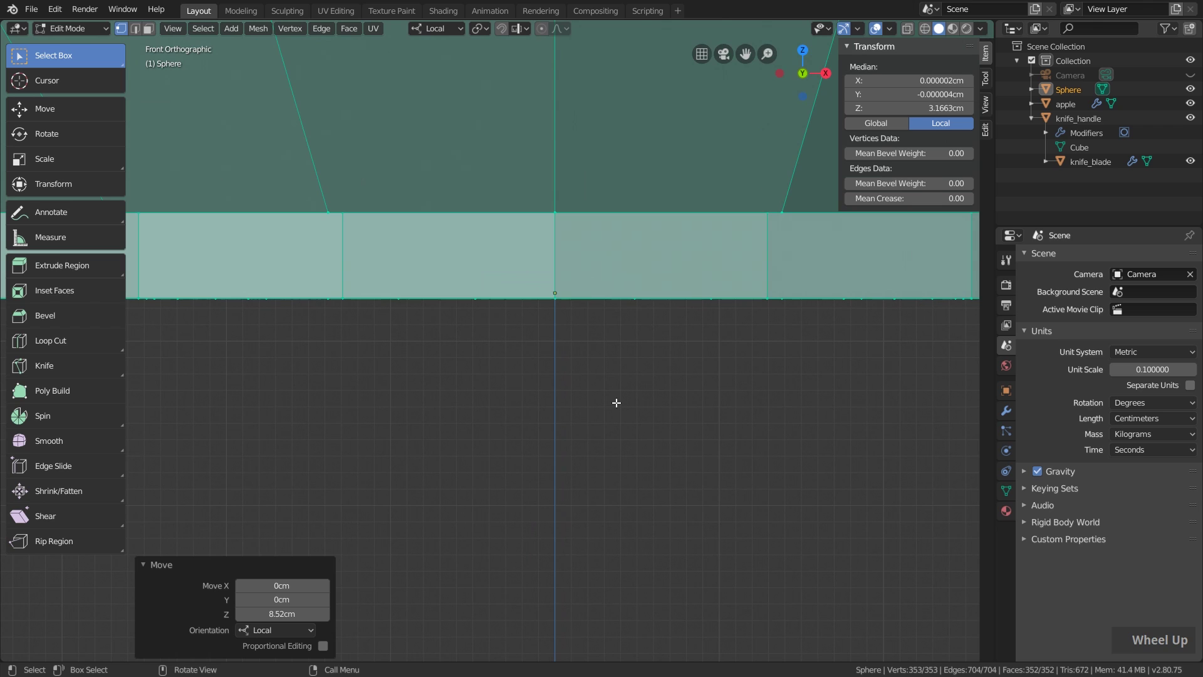
{"action": "key", "text": "g"}
{"action": "key", "text": "z"}
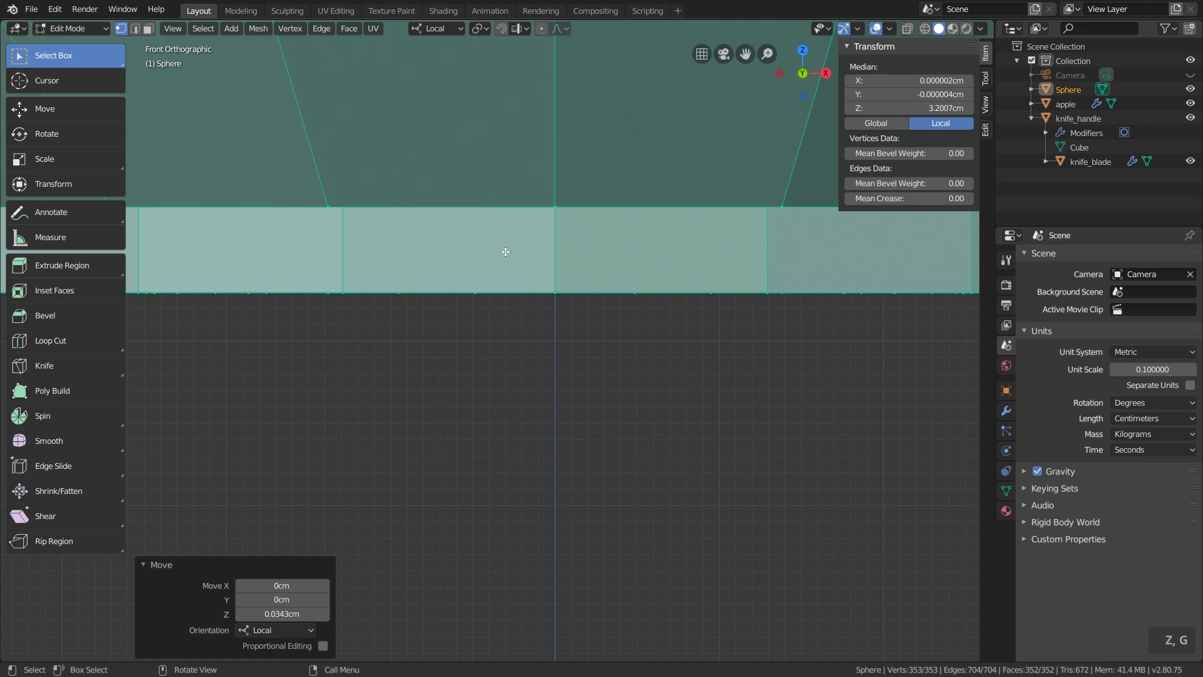
{"action": "scroll", "scroll_direction": "down", "scroll_amount": 3}
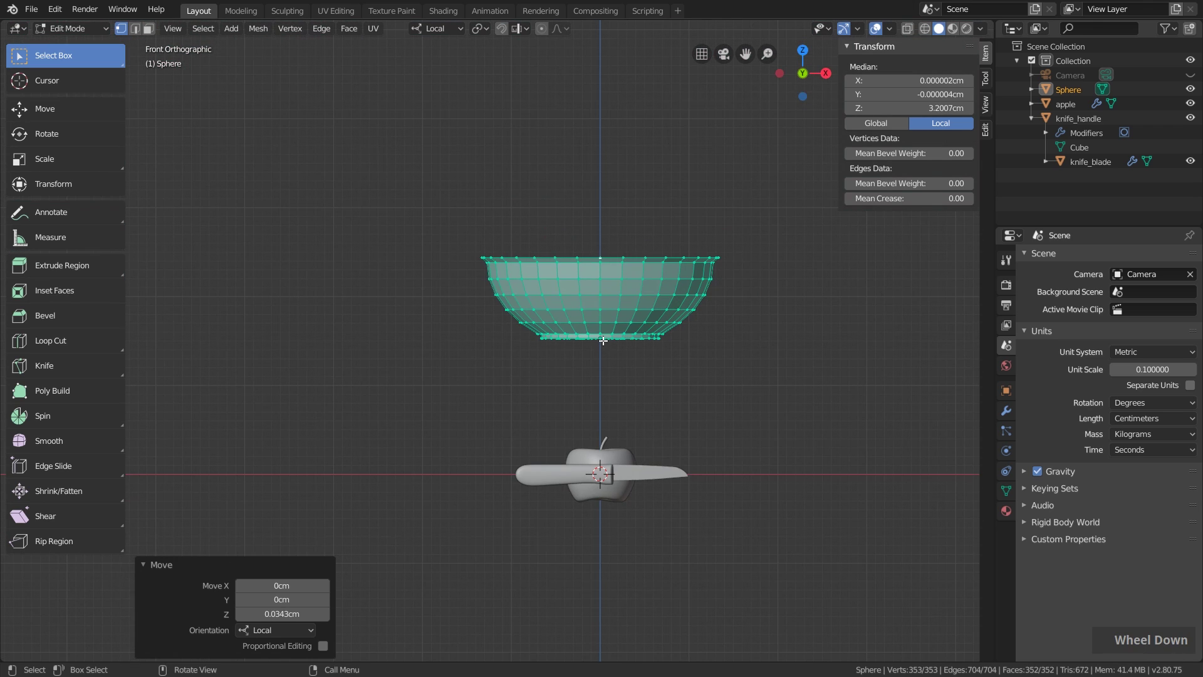
Step: Return to Object Mode and reset the bowl's location to the origin with Alt+G
{"action": "key", "text": "Tab"}
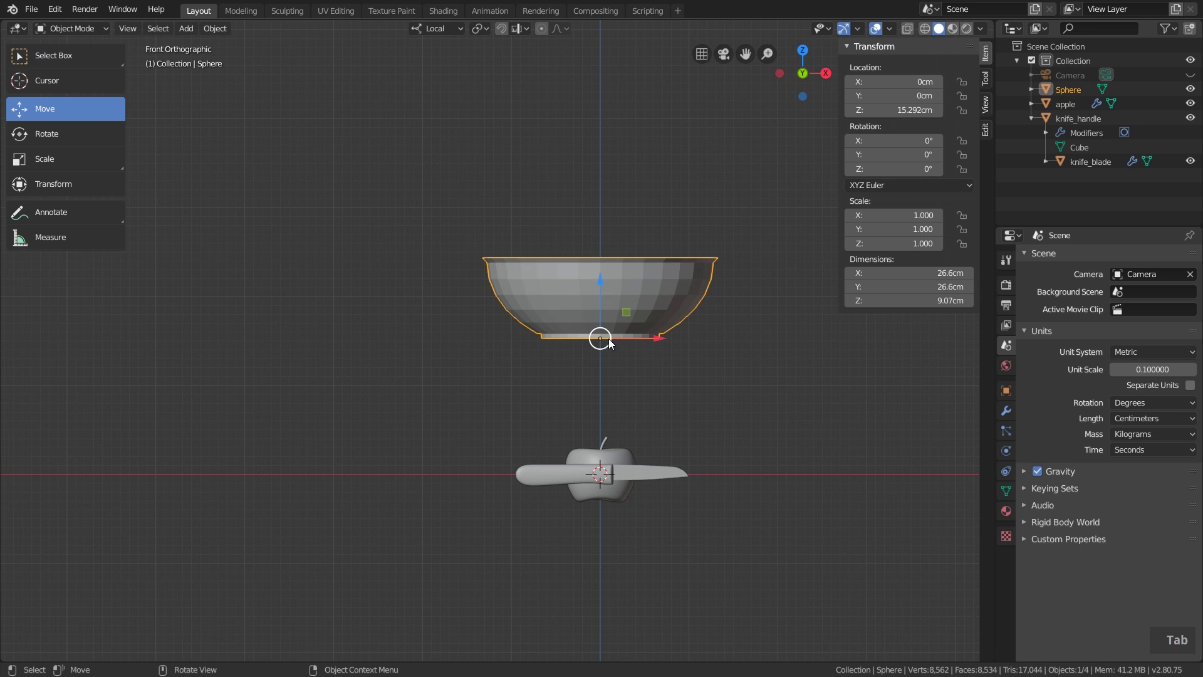
{"action": "key", "text": "g"}
{"action": "right_click", "coordinate": [635, 419]}
{"action": "right_click", "coordinate": [708, 408]}
{"action": "right_click", "coordinate": [686, 335]}
{"action": "key", "text": "alt+g"}
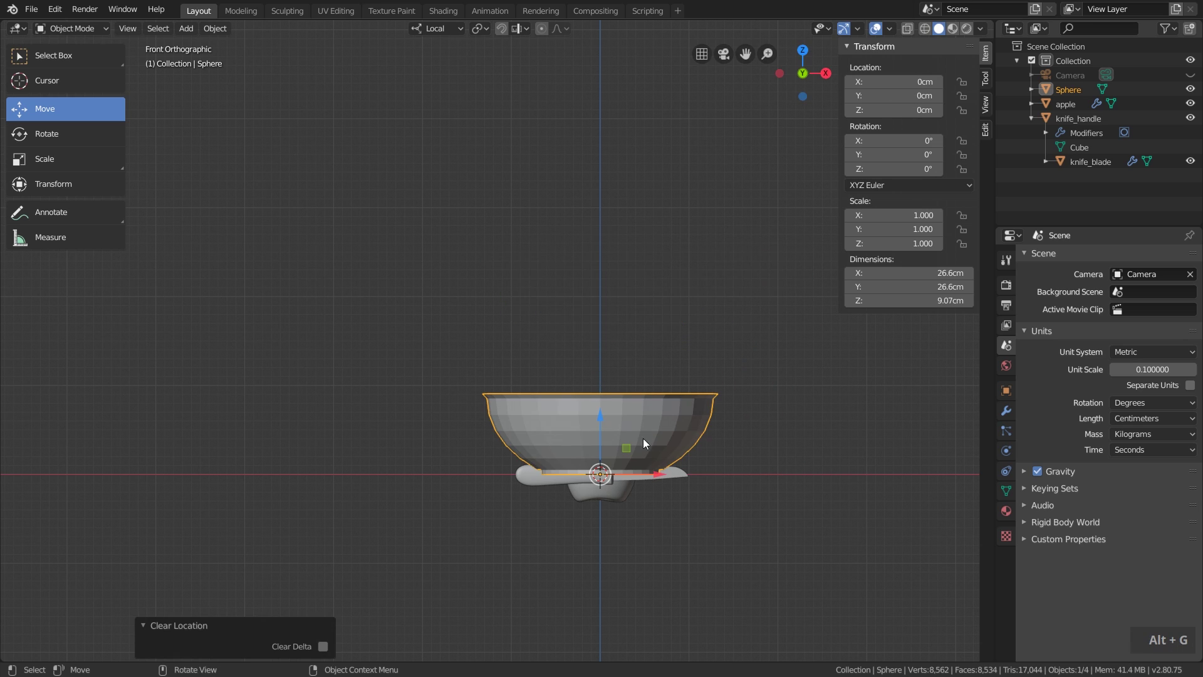
Step: Move the bowl -20.6 cm along X to sit left of the apple and knife
{"action": "scroll", "scroll_direction": "up", "scroll_amount": 3}
{"action": "middle_click", "coordinate": [613, 487]}
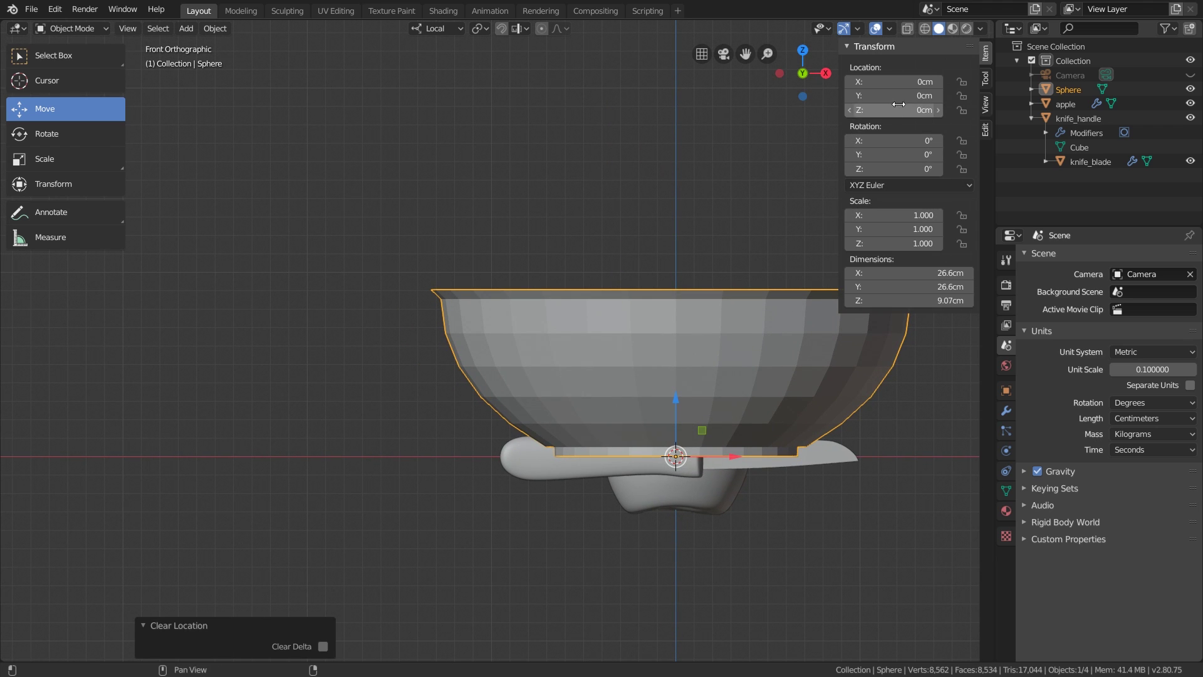
{"action": "scroll", "scroll_direction": "down", "scroll_amount": 3}
{"action": "middle_click", "coordinate": [763, 437]}
{"action": "middle_click", "coordinate": [724, 401]}
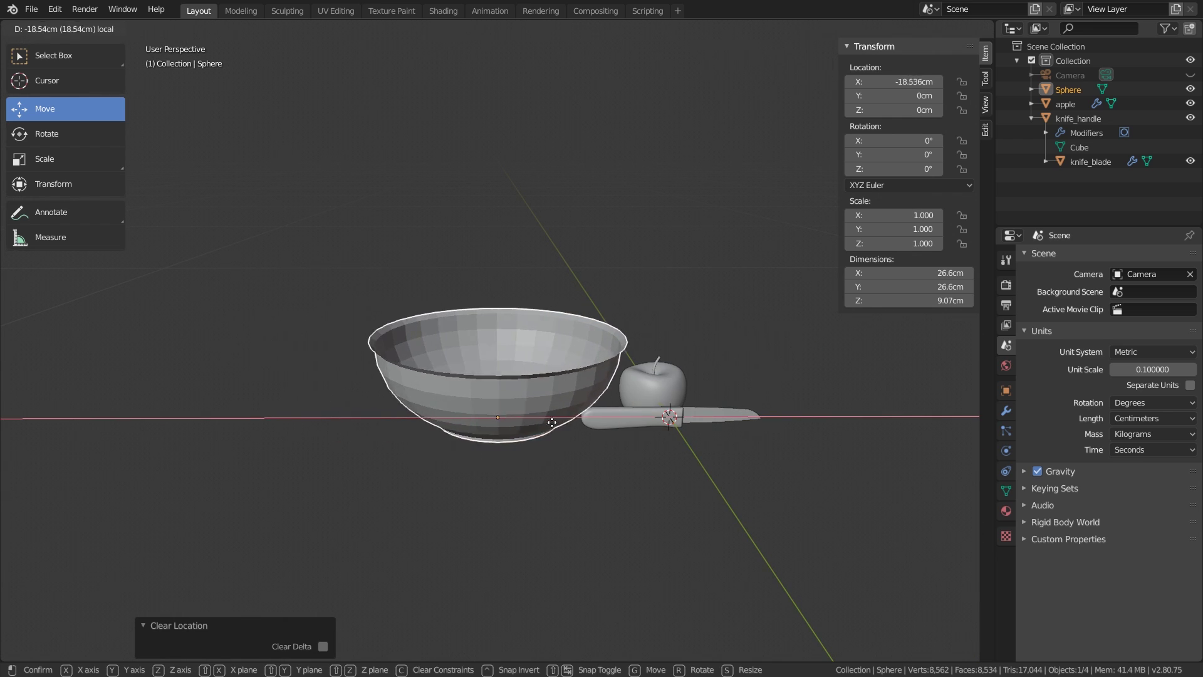
{"action": "scroll", "scroll_direction": "up", "scroll_amount": 3}
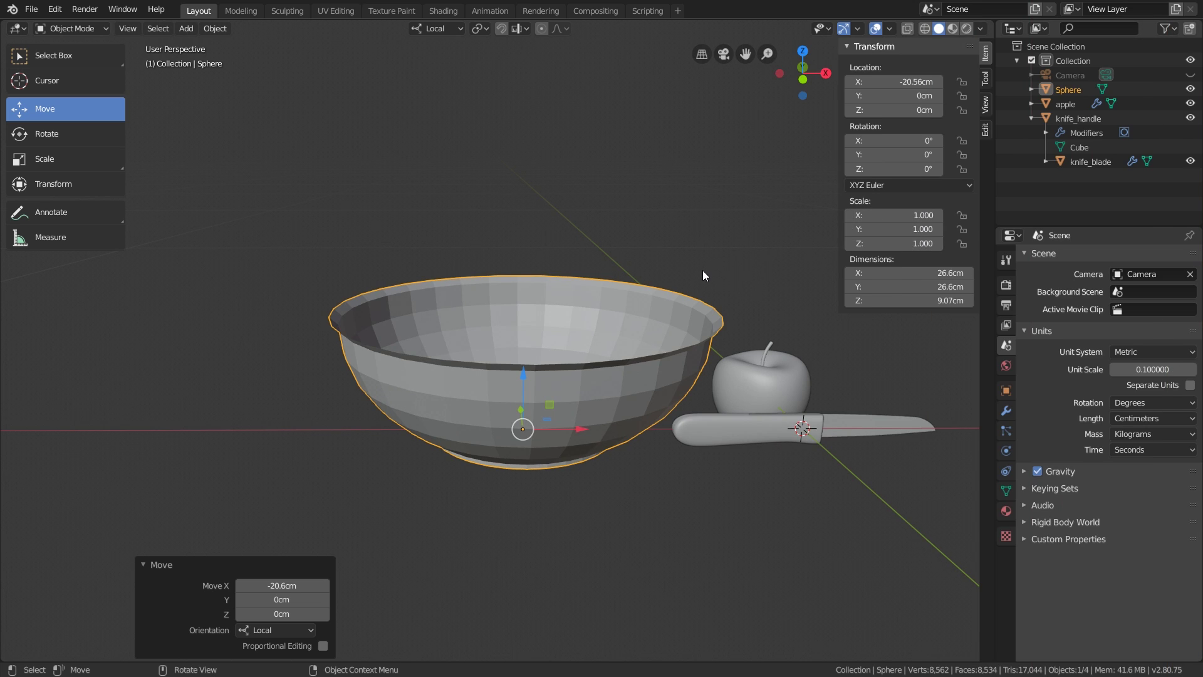
{"action": "key", "text": "n"}
{"action": "scroll", "scroll_direction": "up", "scroll_amount": 3}
{"action": "middle_click", "coordinate": [741, 320]}
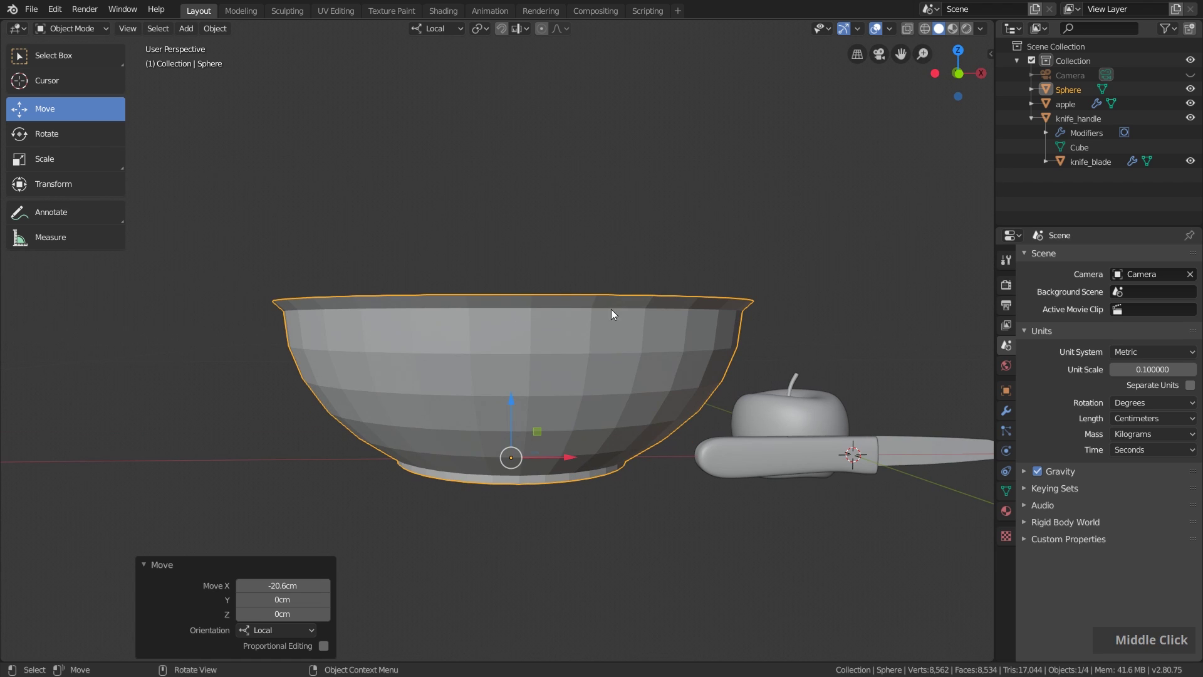
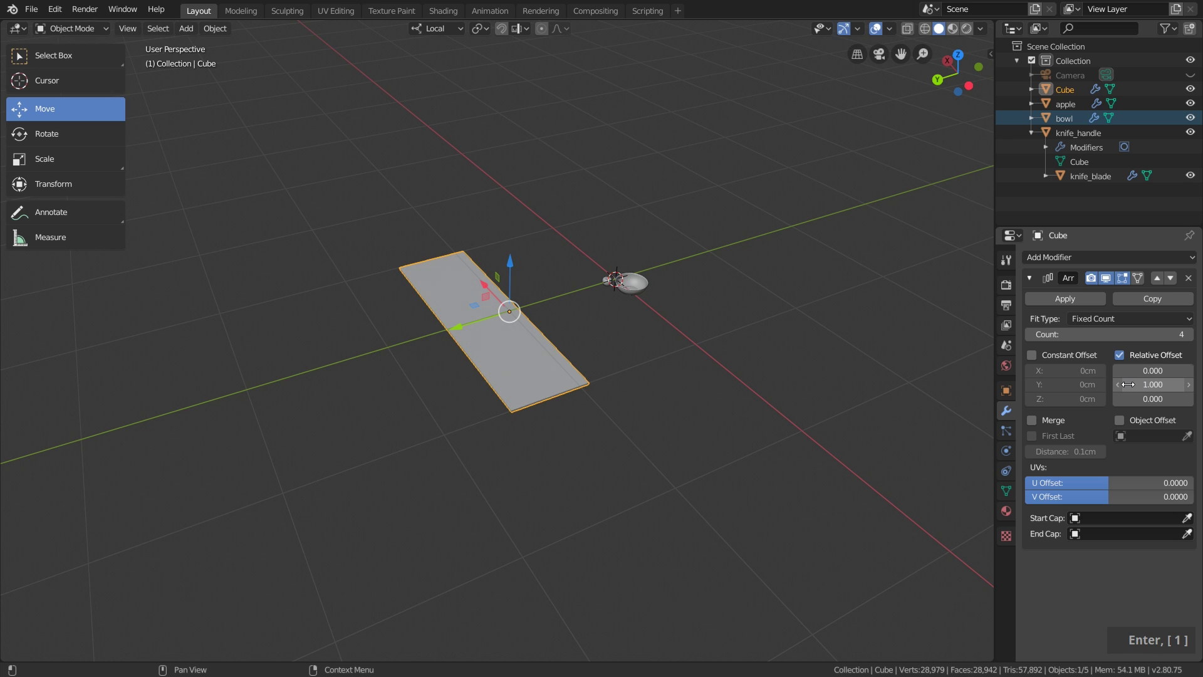
Step: Set the plank Array modifier's Relative Offset Y to -1.01, leaving slight gaps between boards
{"action": "middle_click", "coordinate": [541, 388]}
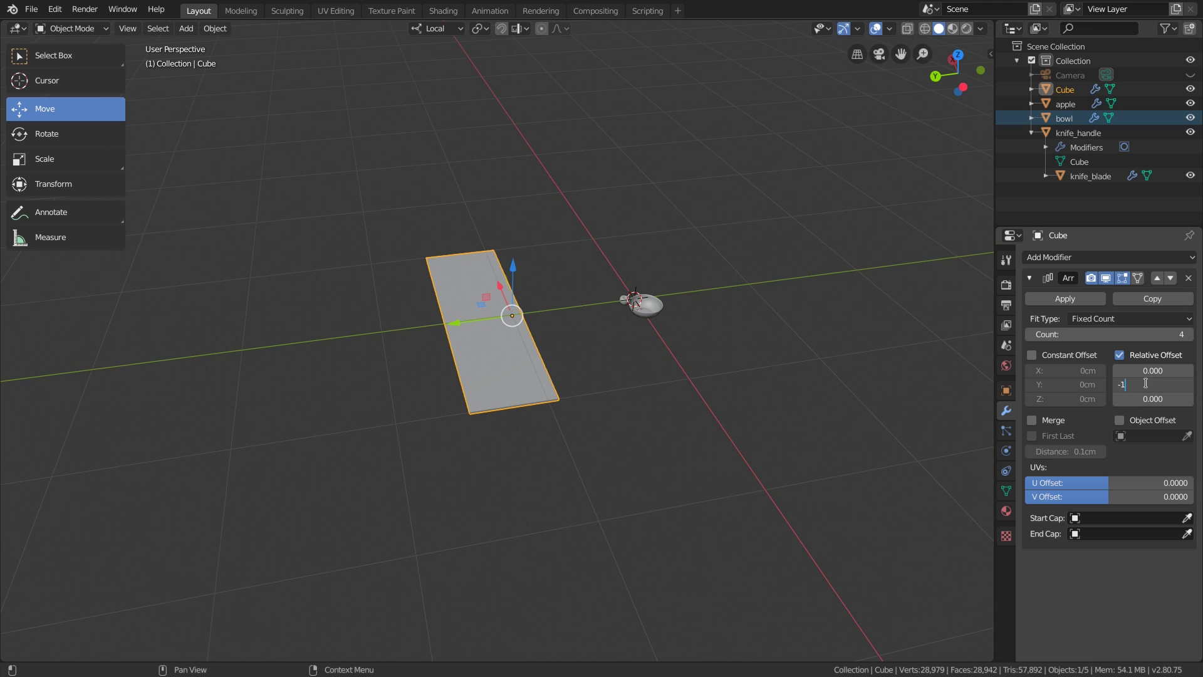
{"action": "key", "text": "Return"}
{"action": "scroll", "scroll_direction": "up", "scroll_amount": 3}
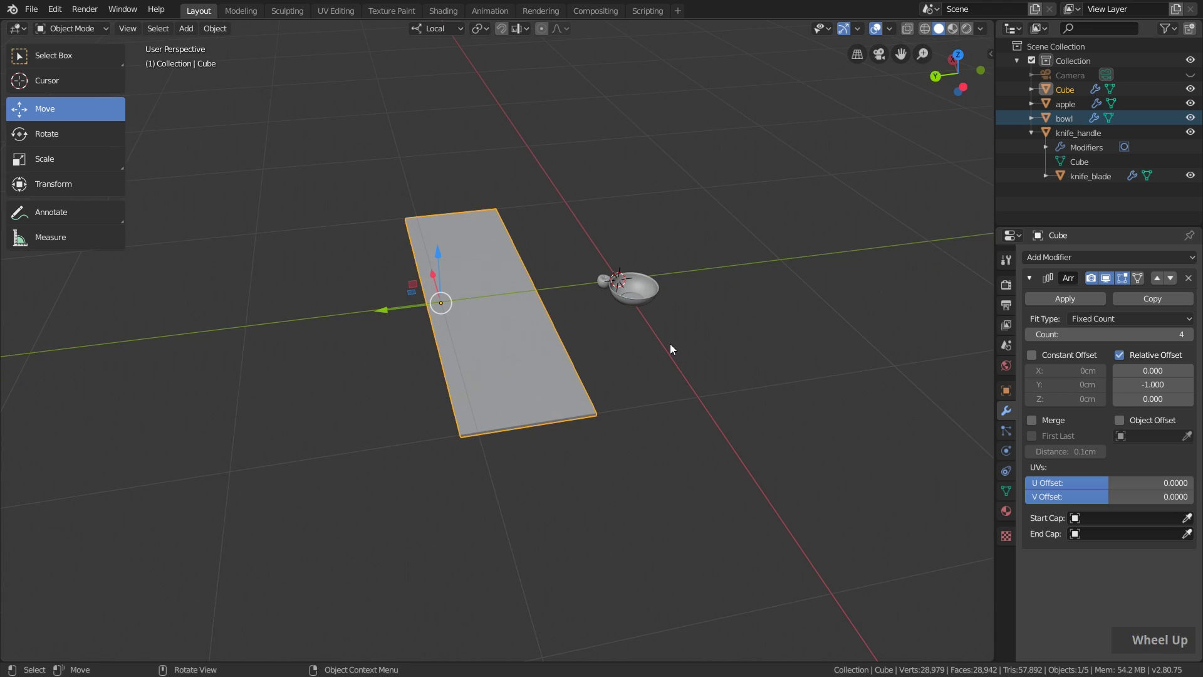
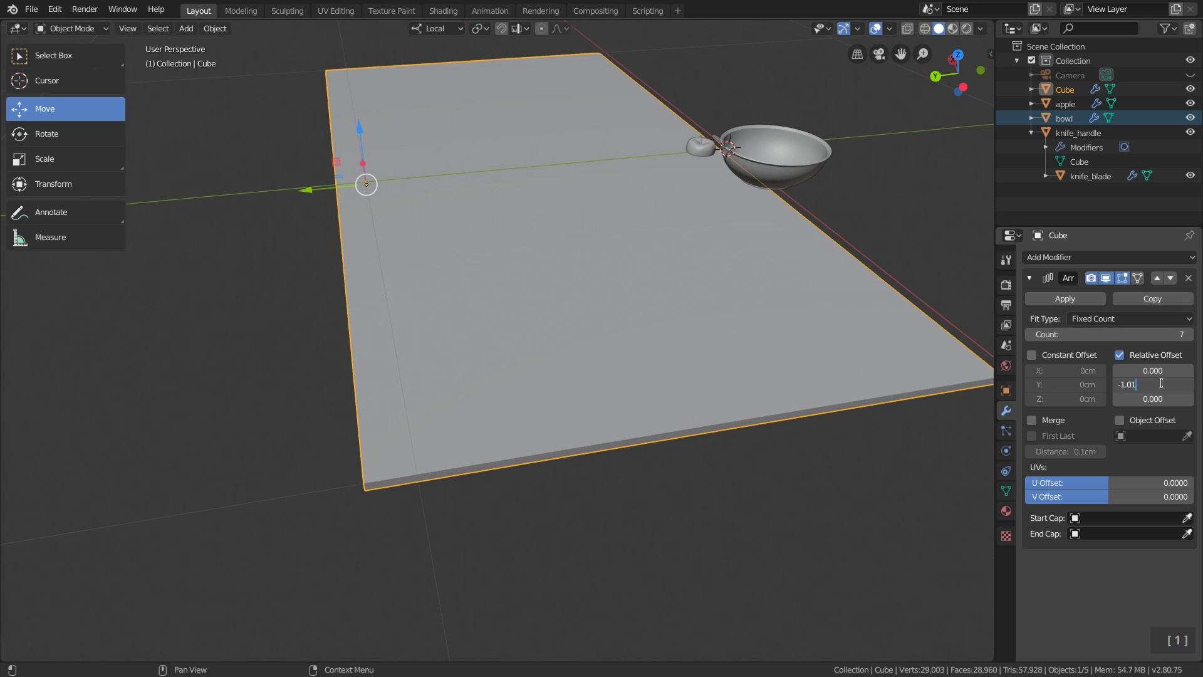
{"action": "key", "text": "Return"}
{"action": "middle_click", "coordinate": [566, 406]}
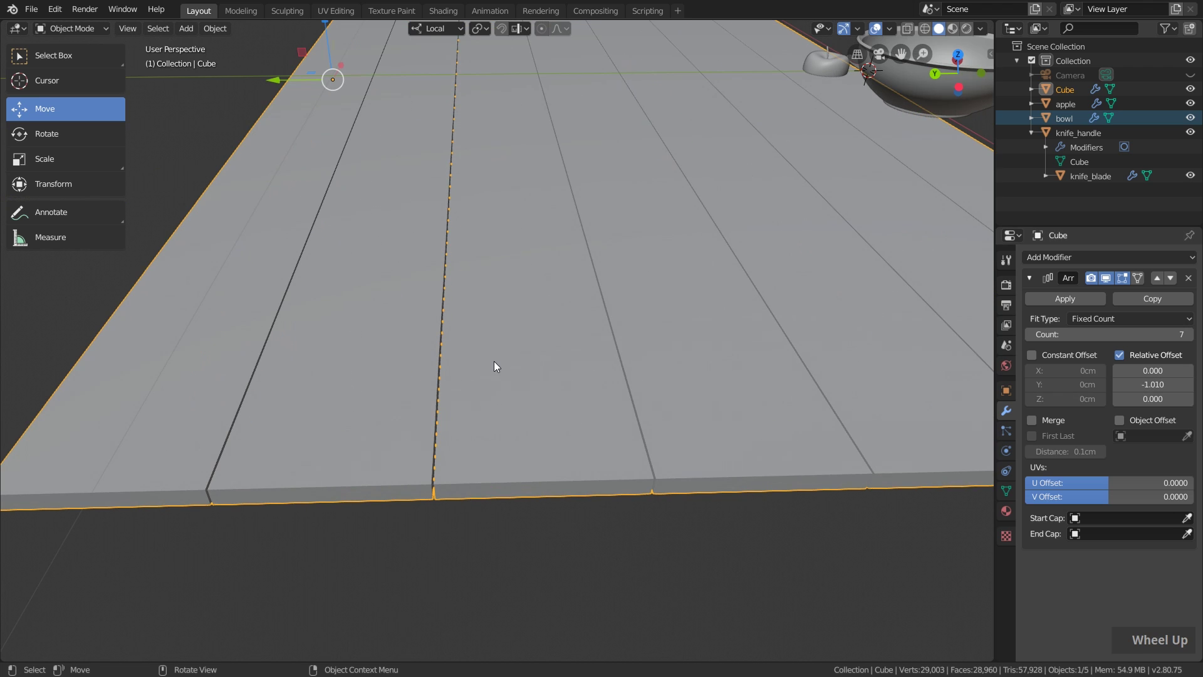
{"action": "scroll", "scroll_direction": "down", "scroll_amount": 3}
{"action": "middle_click", "coordinate": [647, 239]}
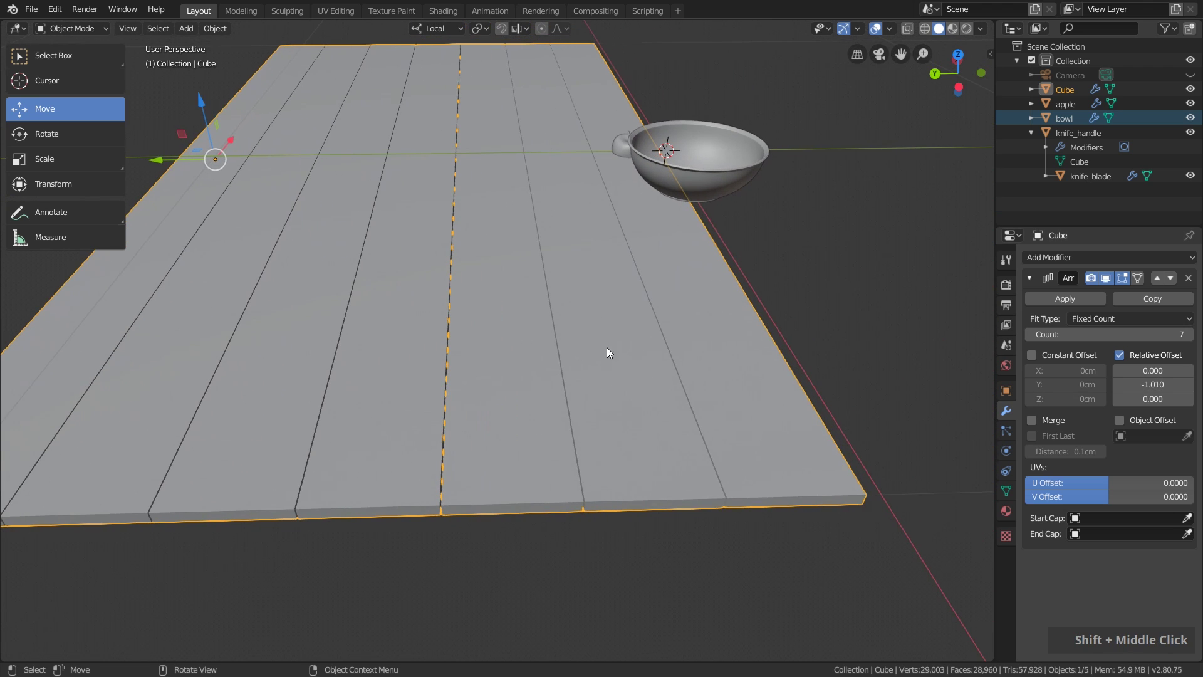
{"action": "scroll", "scroll_direction": "up", "scroll_amount": 3}
Step: Set the Array count to 15 boards to form the wide table top
{"action": "key", "text": "1"}
{"action": "key", "text": "5"}
{"action": "key", "text": "Return"}
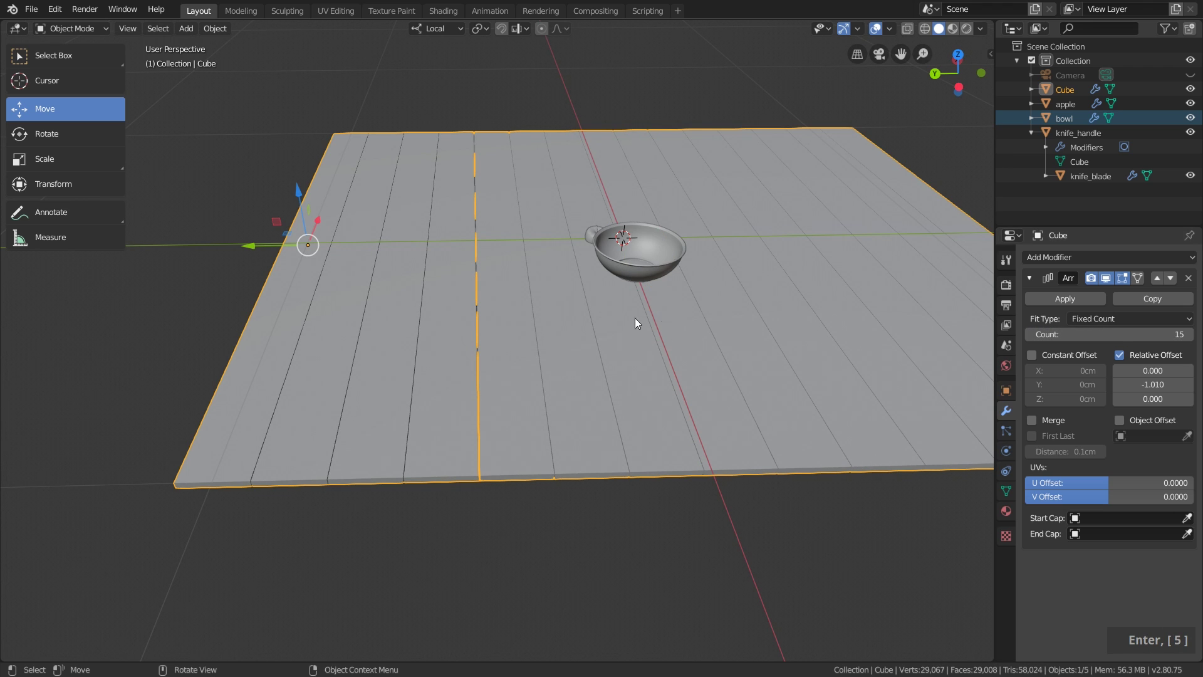
{"action": "middle_click", "coordinate": [728, 344]}
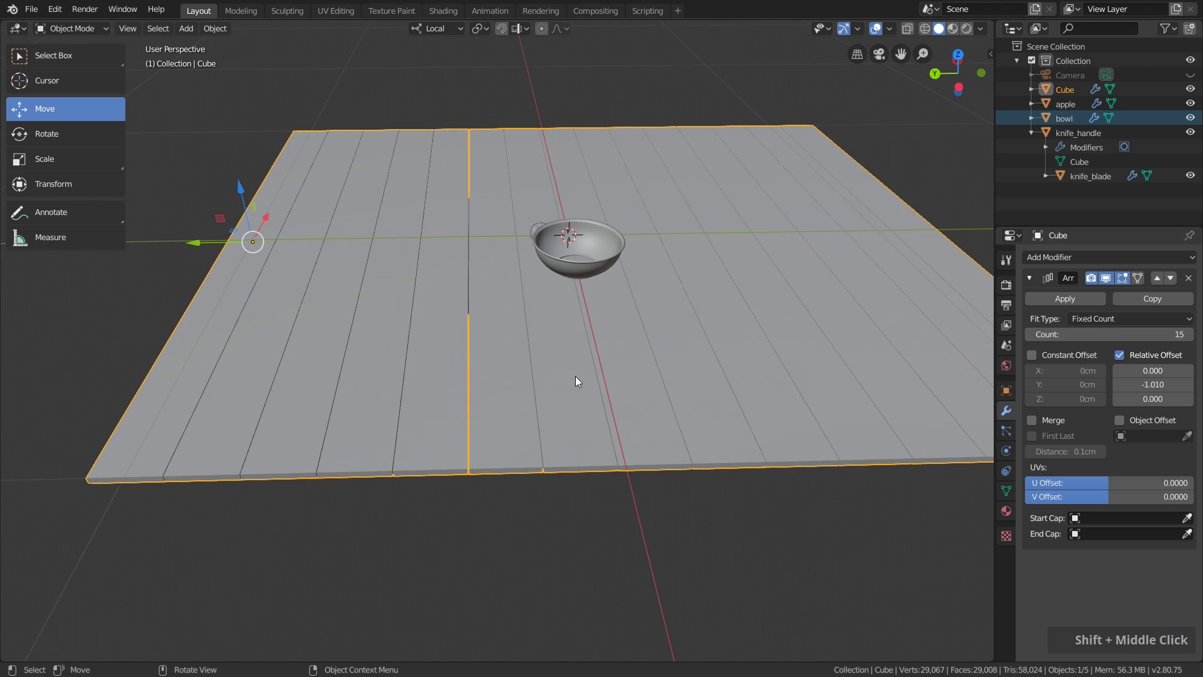
Step: Bevel the board edges 0.15 cm with Harden Normals and smooth shading
{"action": "middle_click", "coordinate": [483, 374]}
{"action": "scroll", "scroll_direction": "up", "scroll_amount": 3}
{"action": "middle_click", "coordinate": [603, 305]}
{"action": "middle_click", "coordinate": [586, 335]}
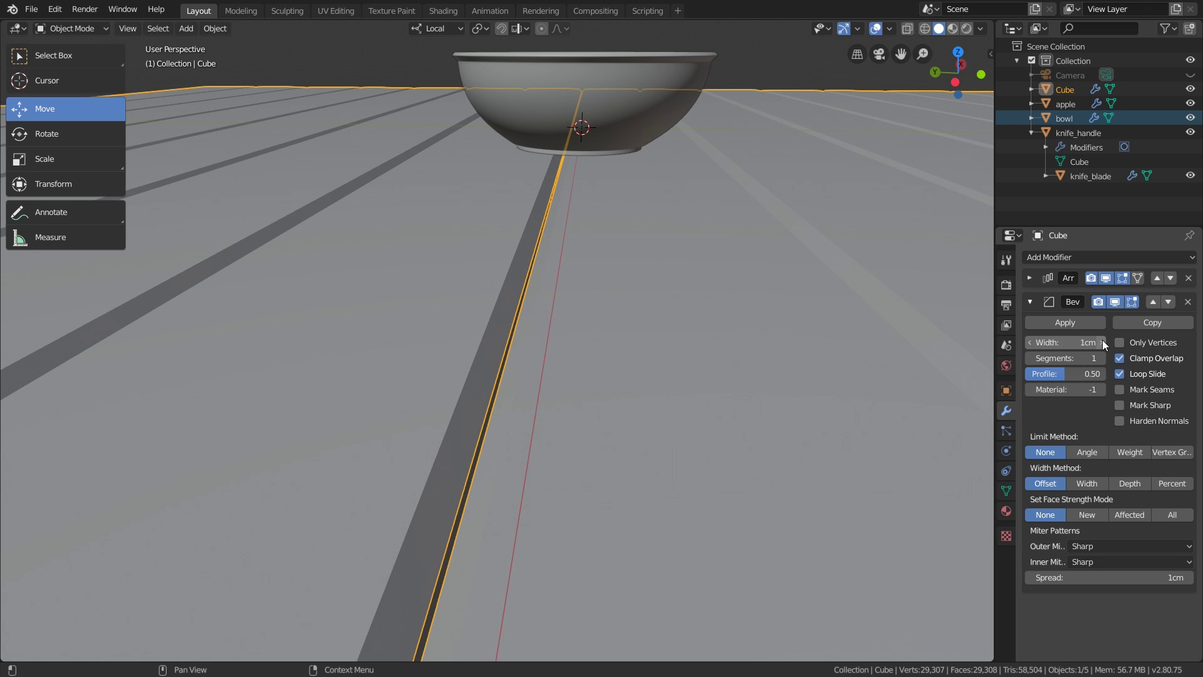
{"action": "key", "text": "shift+l"}
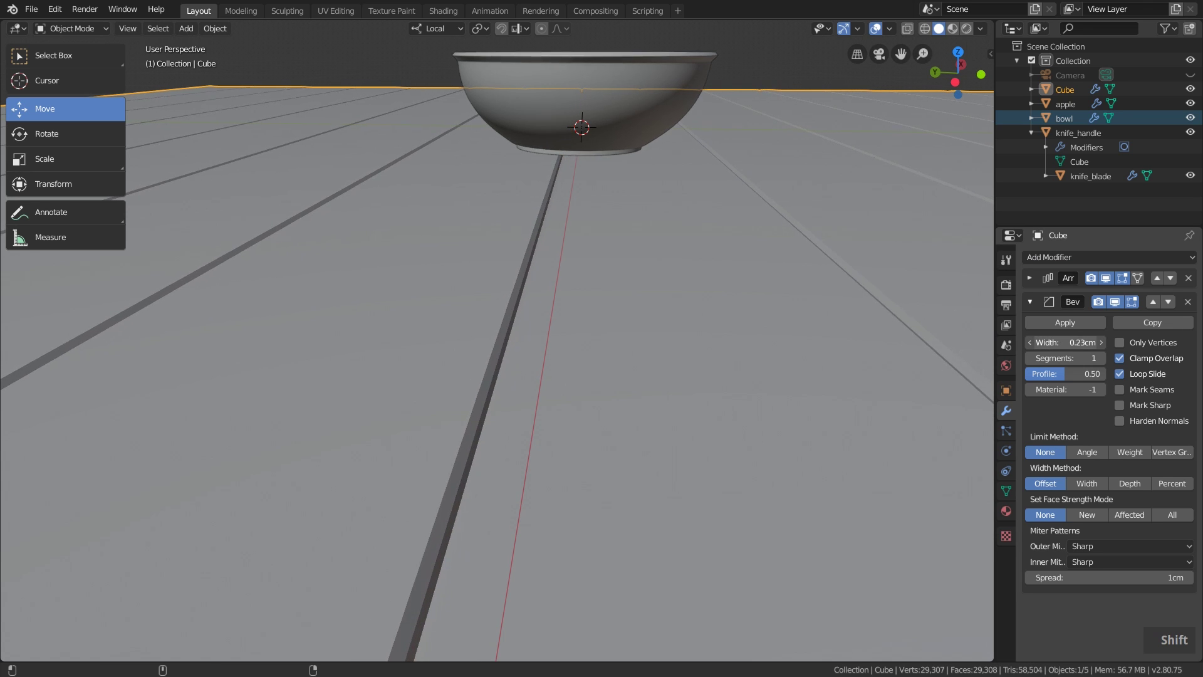
{"action": "right_click", "coordinate": [619, 312]}
{"action": "scroll", "scroll_direction": "down", "scroll_amount": 3}
{"action": "middle_click", "coordinate": [605, 288]}
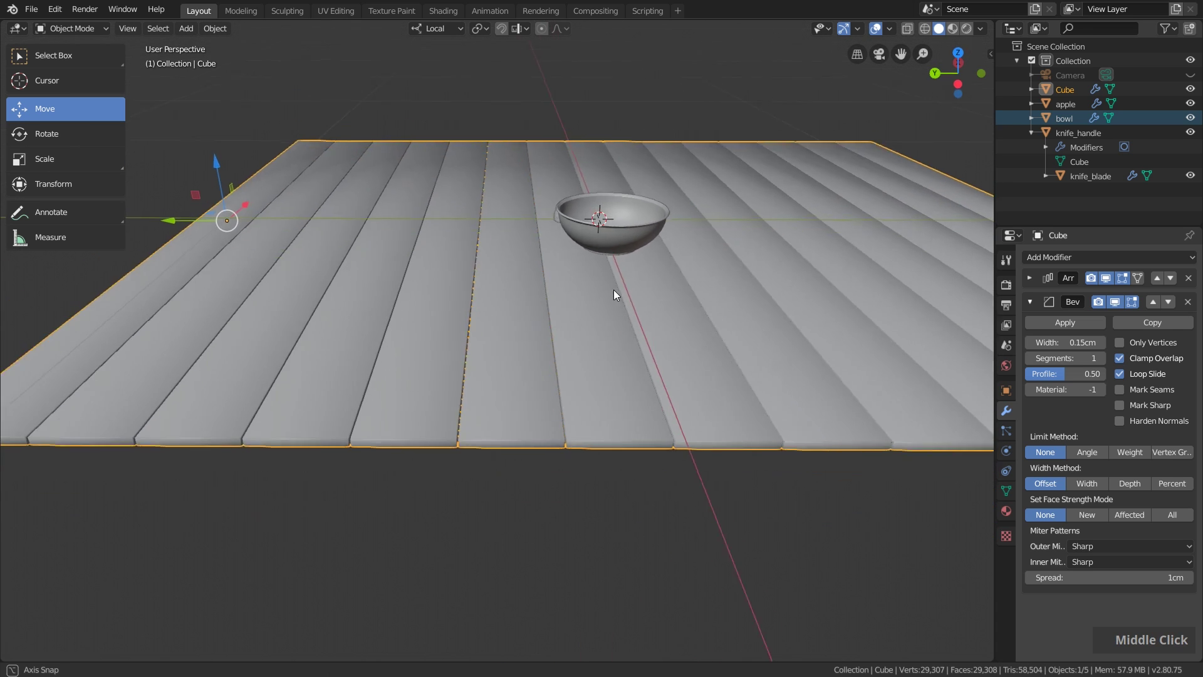
{"action": "scroll", "scroll_direction": "down", "scroll_amount": 3}
{"action": "middle_click", "coordinate": [587, 268]}
{"action": "scroll", "scroll_direction": "up", "scroll_amount": 3}
Step: Enable 30° Auto Smooth normals on the table mesh and rename the Cube object to wood
{"action": "middle_click", "coordinate": [553, 313]}
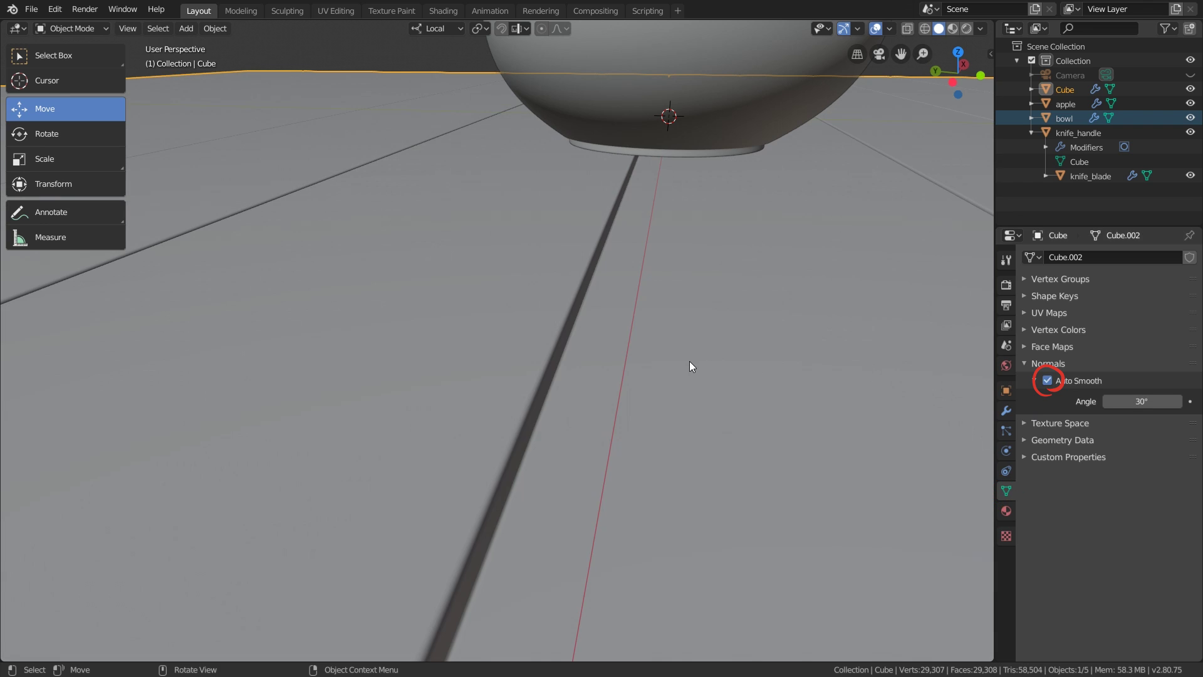
{"action": "scroll", "scroll_direction": "down", "scroll_amount": 3}
{"action": "middle_click", "coordinate": [711, 410]}
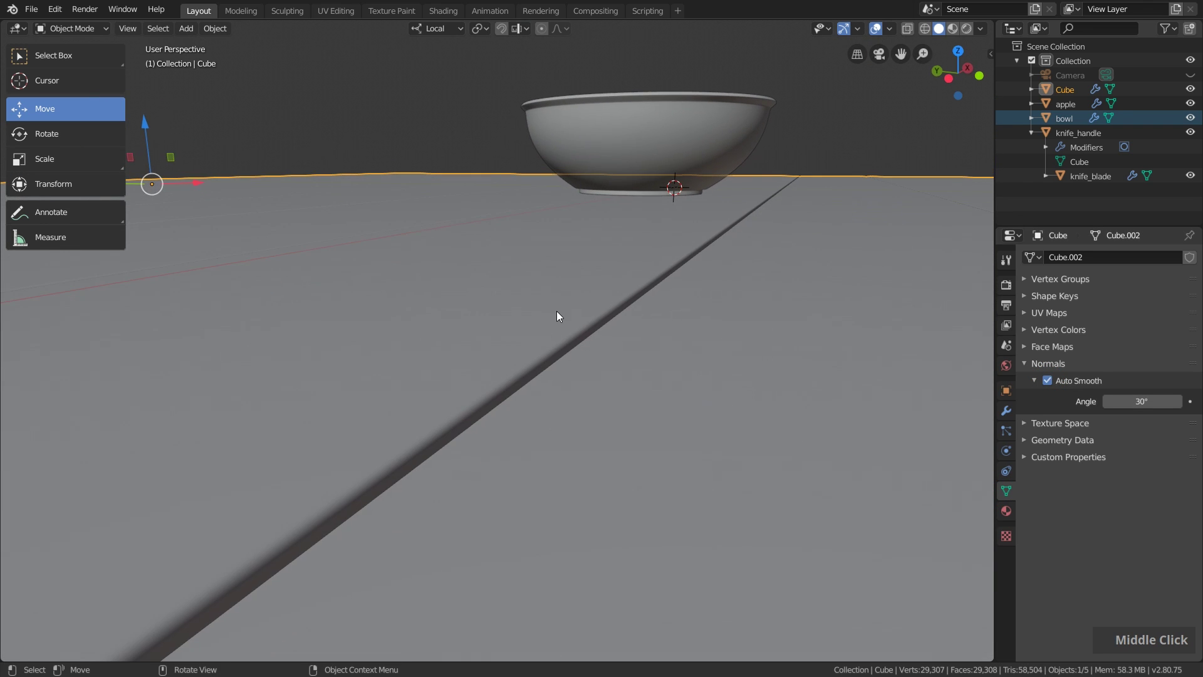
{"action": "middle_click", "coordinate": [562, 313]}
{"action": "scroll", "scroll_direction": "down", "scroll_amount": 3}
{"action": "double_click", "coordinate": [1066, 93]}
{"action": "type", "text": "O, W"}
{"action": "key", "text": "o"}
{"action": "type", "text": "D, O"}
{"action": "key", "text": "Return"}
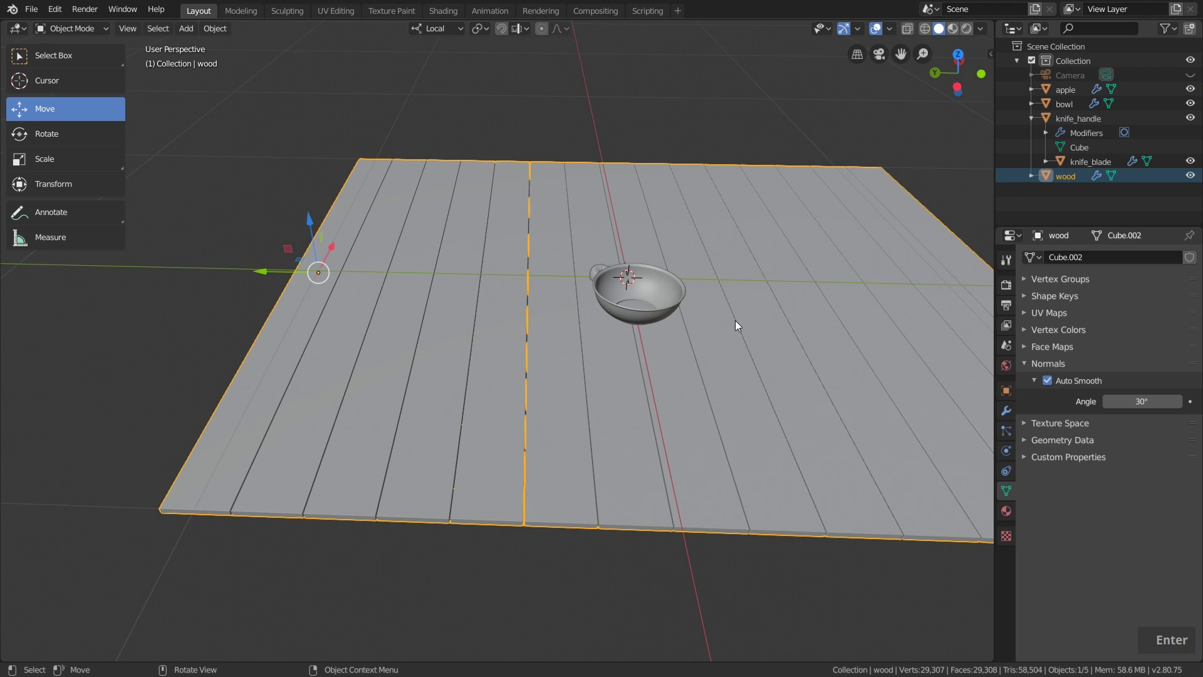
{"action": "middle_click", "coordinate": [655, 307]}
Step: Move the knife handle up 1.25 cm and reposition the apple on the table boards
{"action": "scroll", "scroll_direction": "up", "scroll_amount": 3}
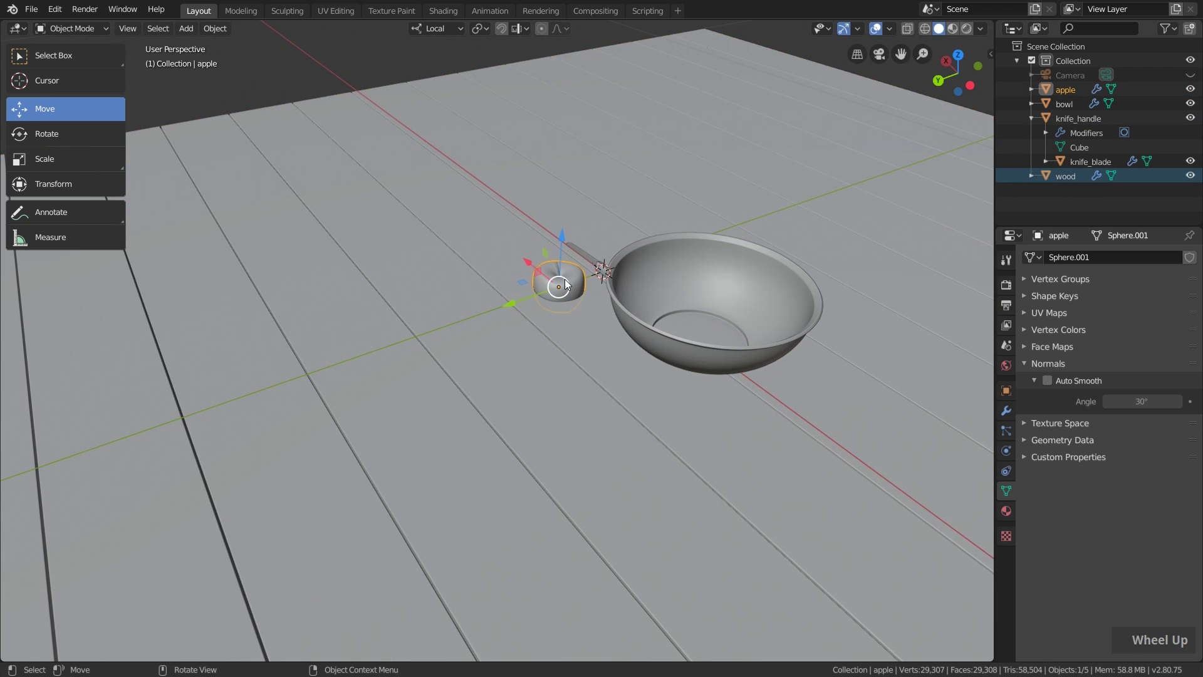
{"action": "key", "text": "KP_1"}
{"action": "scroll", "scroll_direction": "up", "scroll_amount": 3}
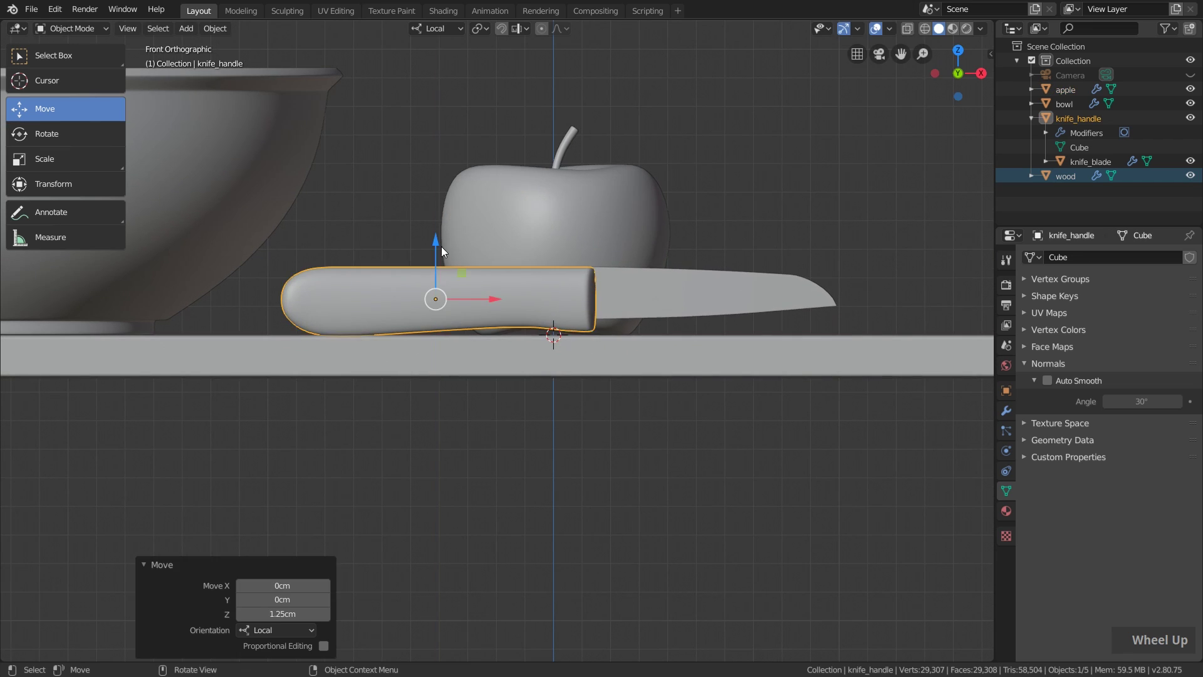
{"action": "scroll", "scroll_direction": "down", "scroll_amount": 3}
{"action": "middle_click", "coordinate": [595, 275]}
{"action": "scroll", "scroll_direction": "down", "scroll_amount": 3}
{"action": "middle_click", "coordinate": [586, 302]}
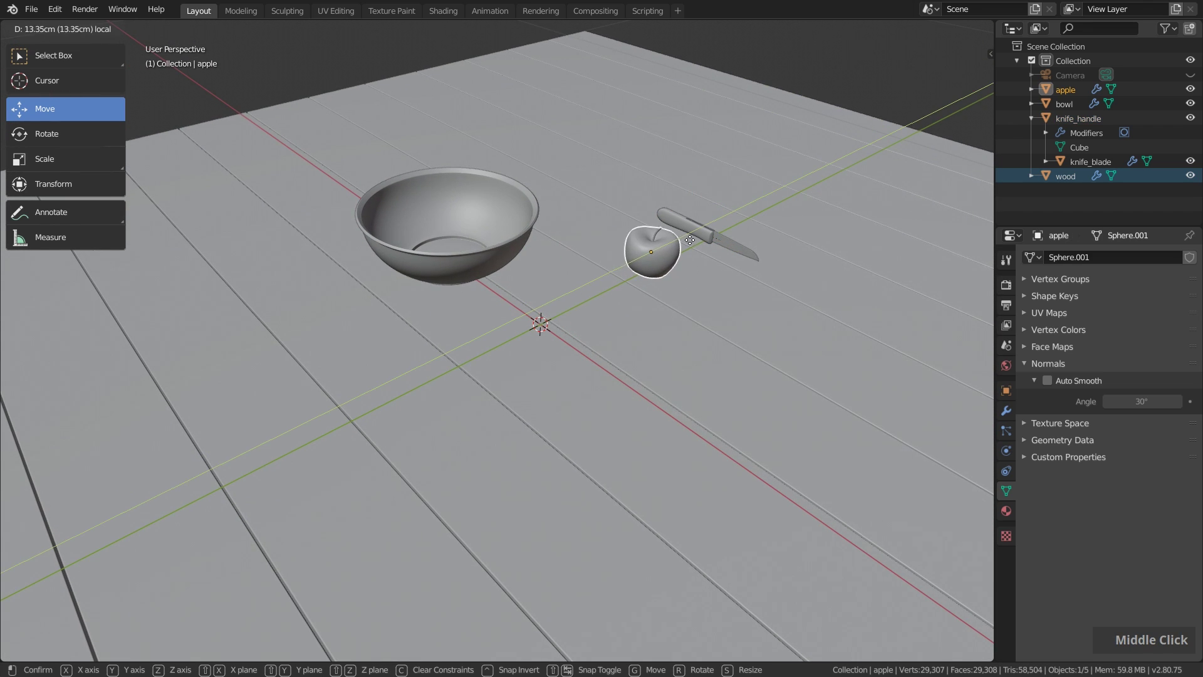
{"action": "middle_click", "coordinate": [488, 306]}
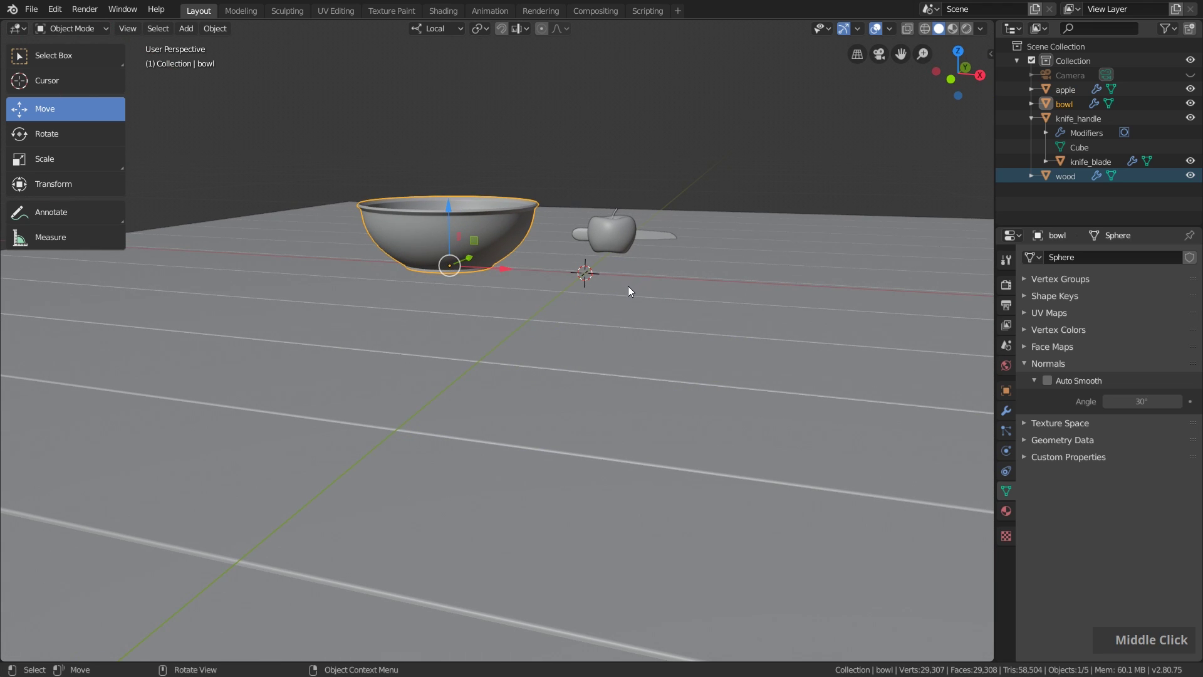
Step: Reset the bowl onto the table with Alt+G and hide the apple and knife handle in the Outliner
{"action": "key", "text": "alt+g"}
{"action": "scroll", "scroll_direction": "up", "scroll_amount": 3}
{"action": "middle_click", "coordinate": [908, 281]}
{"action": "scroll", "scroll_direction": "up", "scroll_amount": 3}
{"action": "scroll", "scroll_direction": "down", "scroll_amount": 3}
{"action": "middle_click", "coordinate": [668, 315]}
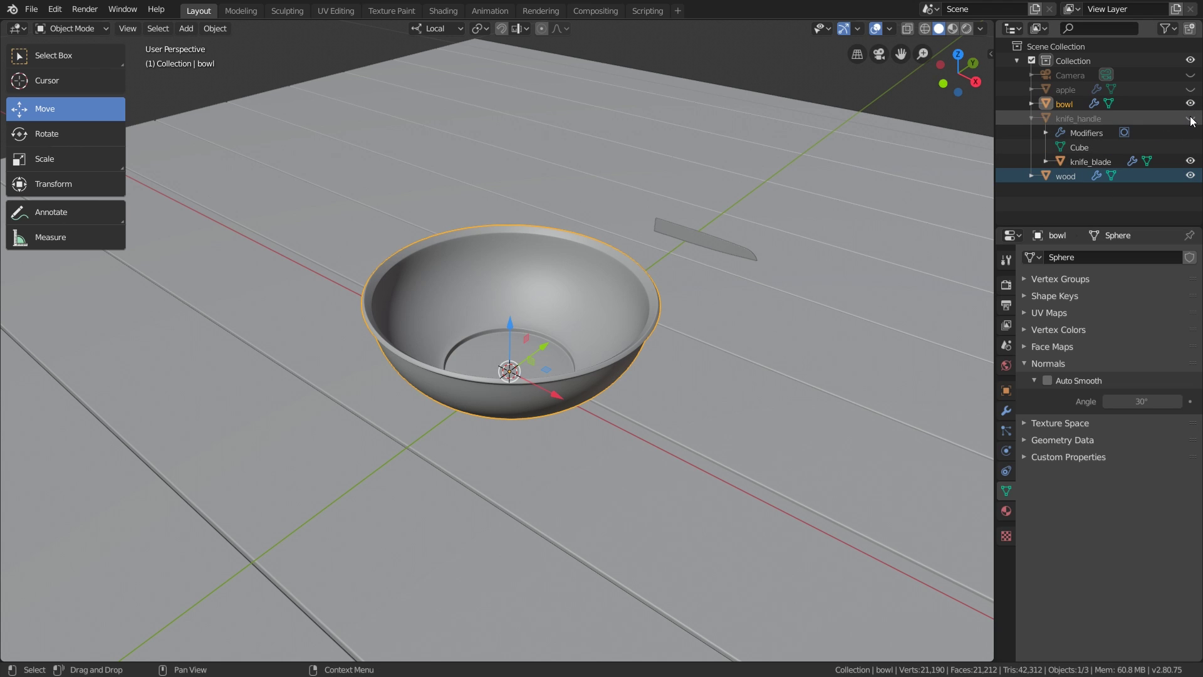
Step: Add a new plane and raise it on Z to float above the bowl
{"action": "middle_click", "coordinate": [748, 306]}
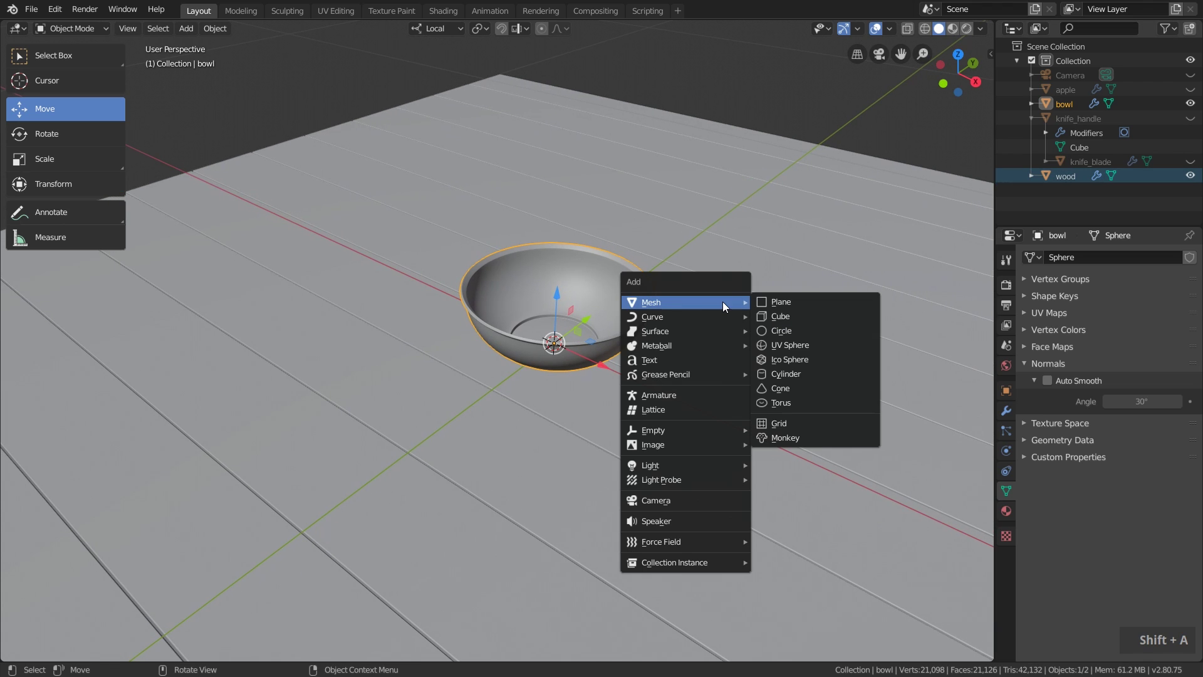
{"action": "key", "text": "shift+a"}
{"action": "scroll", "scroll_direction": "down", "scroll_amount": 3}
{"action": "middle_click", "coordinate": [737, 266]}
{"action": "key", "text": "n"}
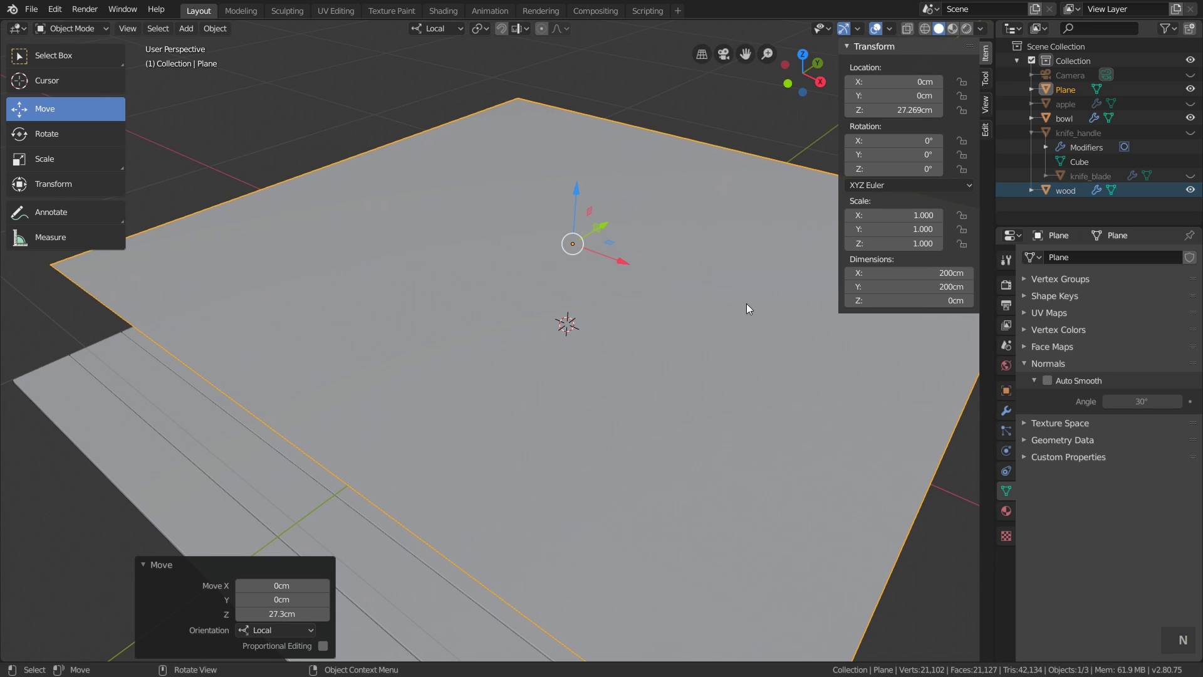
{"action": "key", "text": "KP_5"}
Step: Scale the plane to 0.25 (50 cm), apply its scale, and subdivide it into four faces
{"action": "key", "text": "KP_0"}
{"action": "key", "text": "Return"}
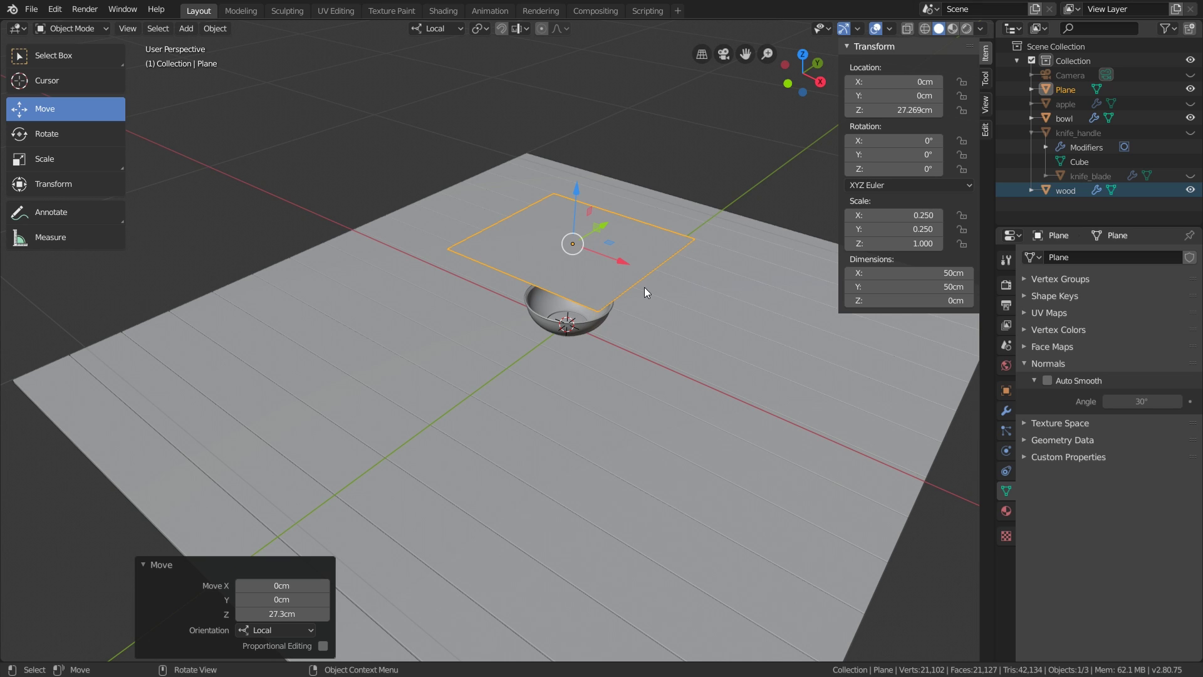
{"action": "key", "text": "ctrl+a"}
{"action": "scroll", "scroll_direction": "up", "scroll_amount": 3}
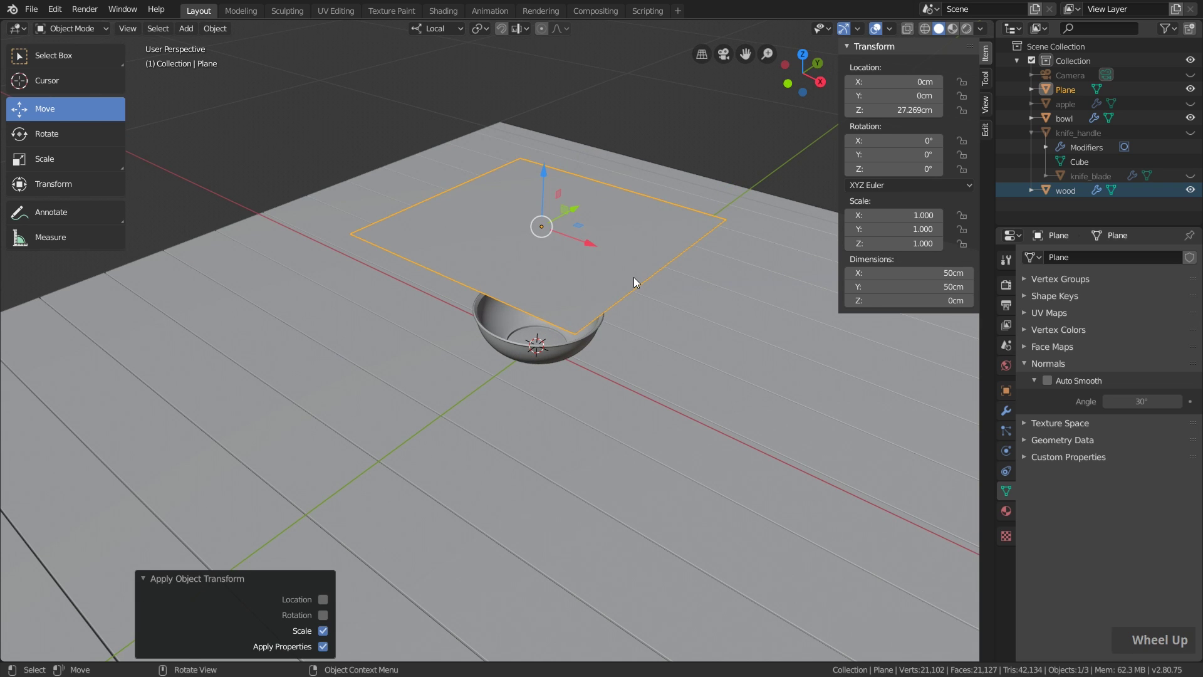
{"action": "middle_click", "coordinate": [617, 236]}
Step: Set the Subdivide number of cuts and return to Object Mode
{"action": "right_click", "coordinate": [615, 289]}
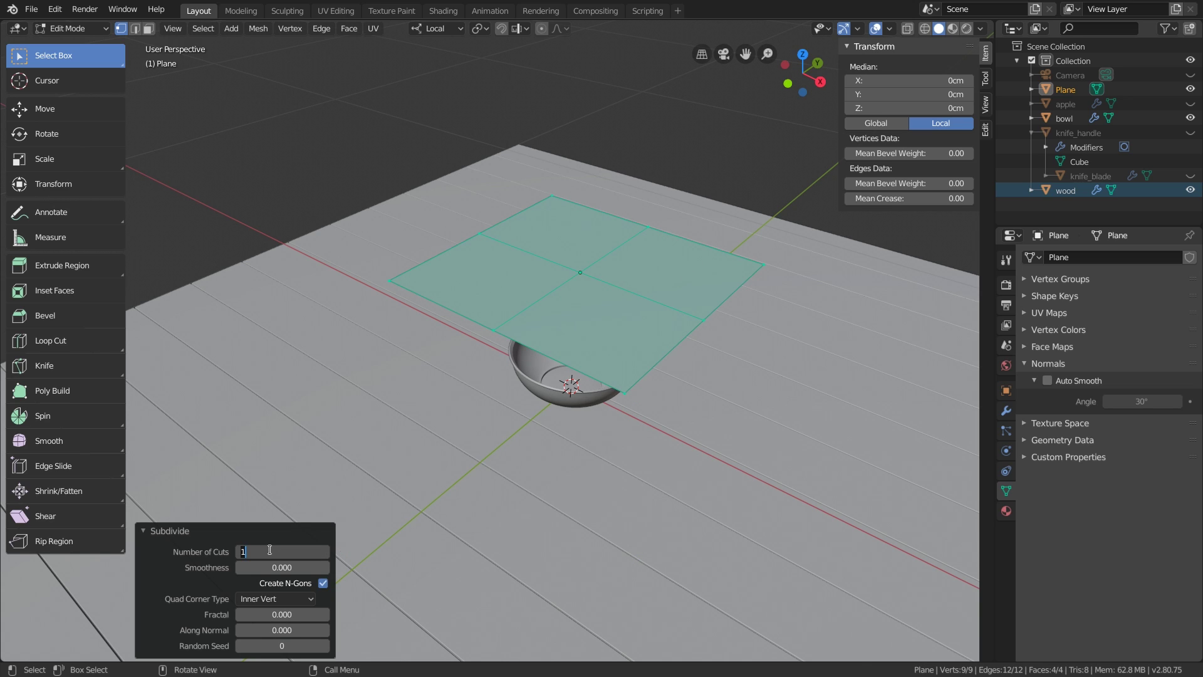
{"action": "key", "text": "Return"}
{"action": "middle_click", "coordinate": [582, 383]}
{"action": "key", "text": "Tab"}
Step: From top view, move the plane to about 13 cm X, −12.5 cm Y, hovering 22 cm above the floor
{"action": "key", "text": "KP_7"}
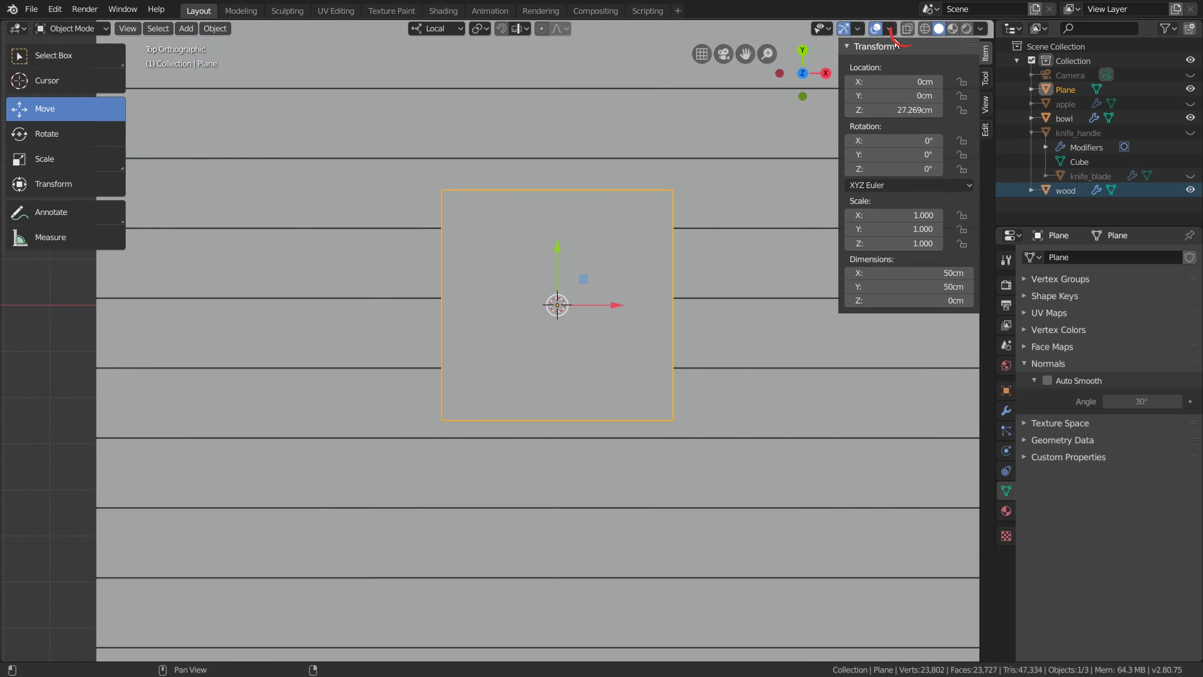
{"action": "scroll", "scroll_direction": "up", "scroll_amount": 3}
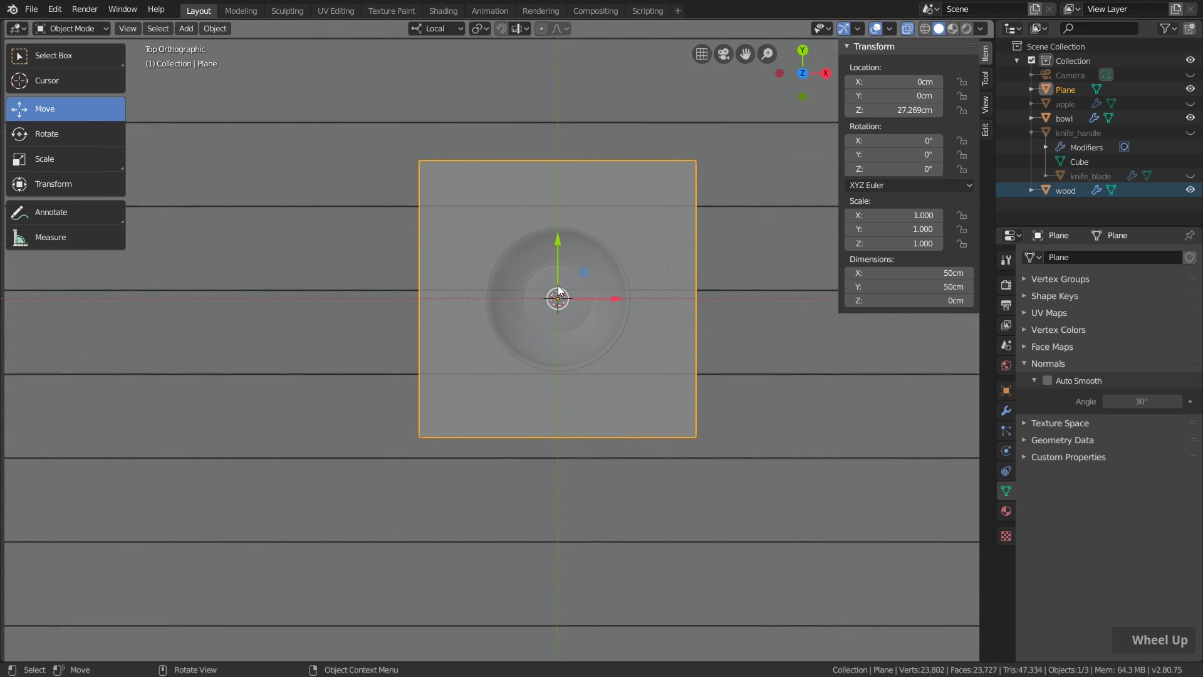
{"action": "key", "text": "g"}
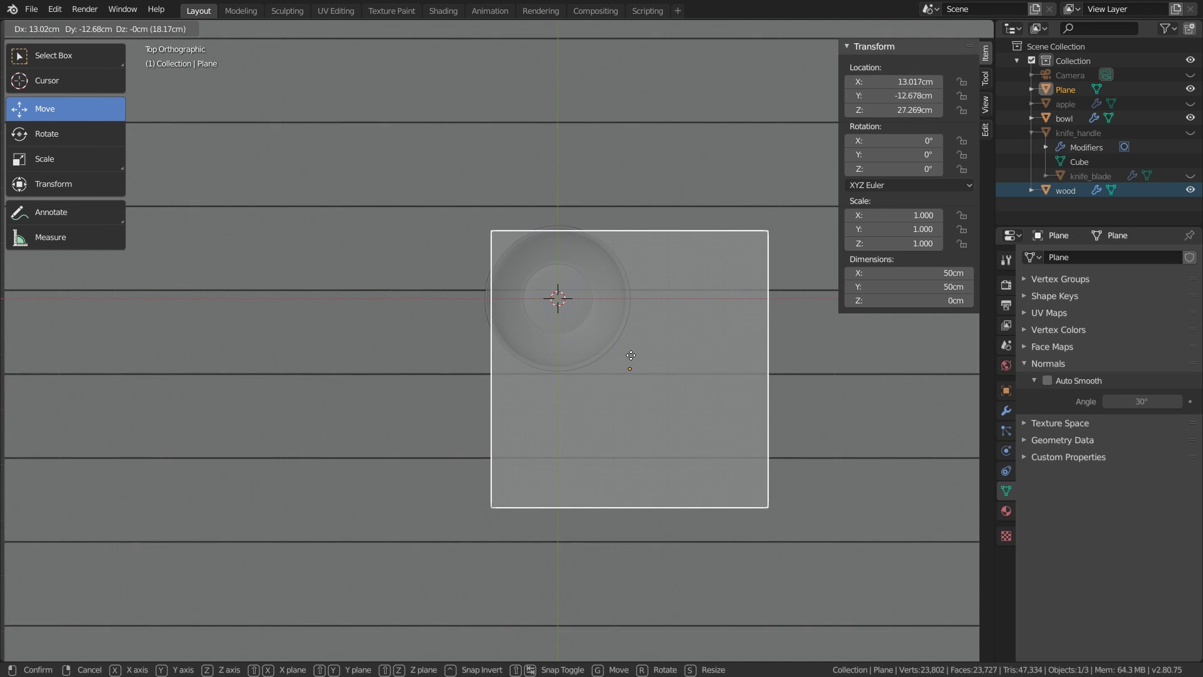
{"action": "middle_click", "coordinate": [612, 296]}
{"action": "middle_click", "coordinate": [647, 376]}
{"action": "middle_click", "coordinate": [649, 377]}
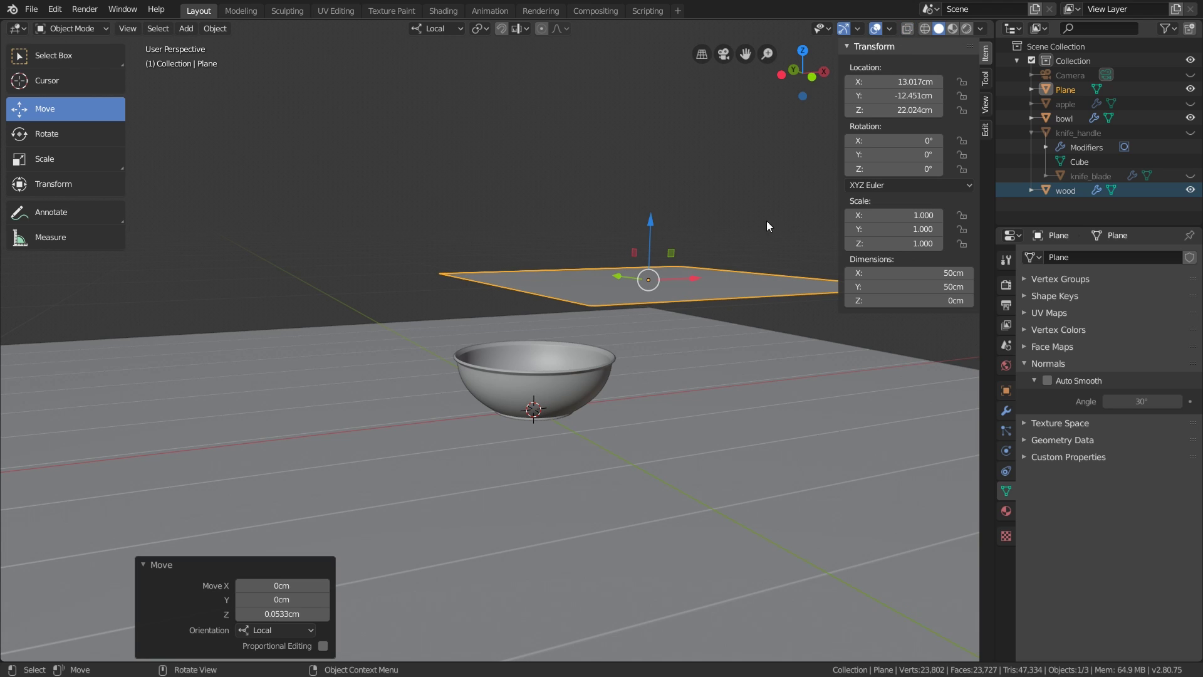
Step: Enable Collision physics on the wood table object, inspecting the plane and bowl from several angles
{"action": "key", "text": "n"}
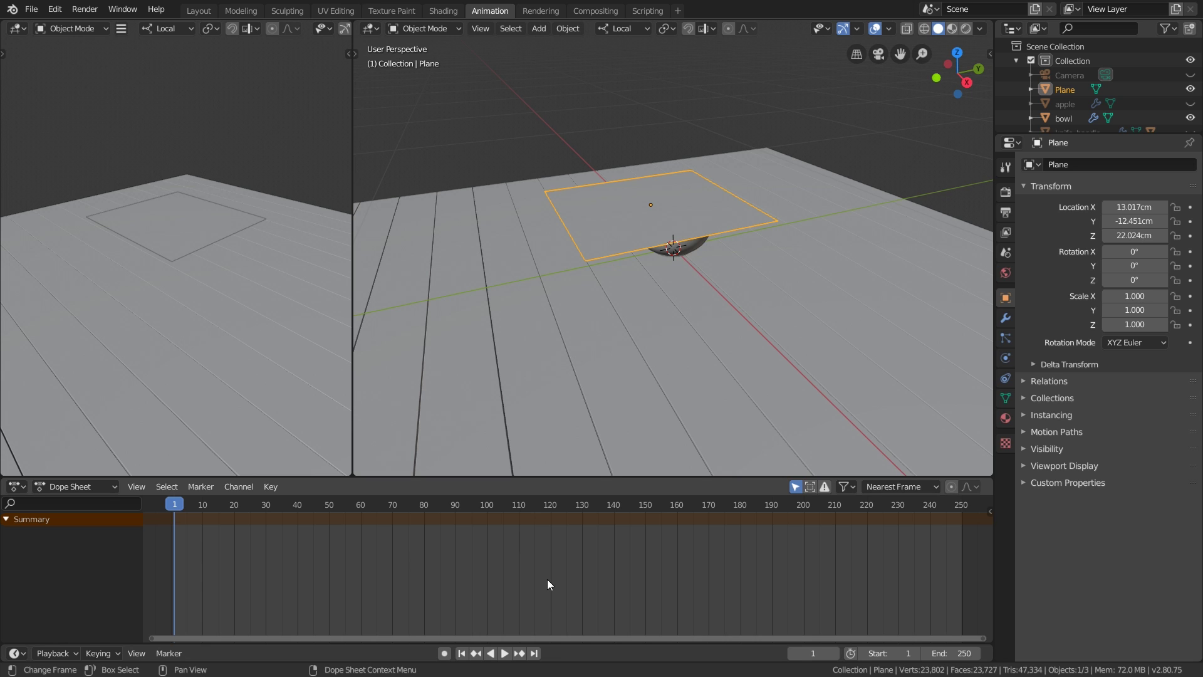
{"action": "middle_click", "coordinate": [594, 279]}
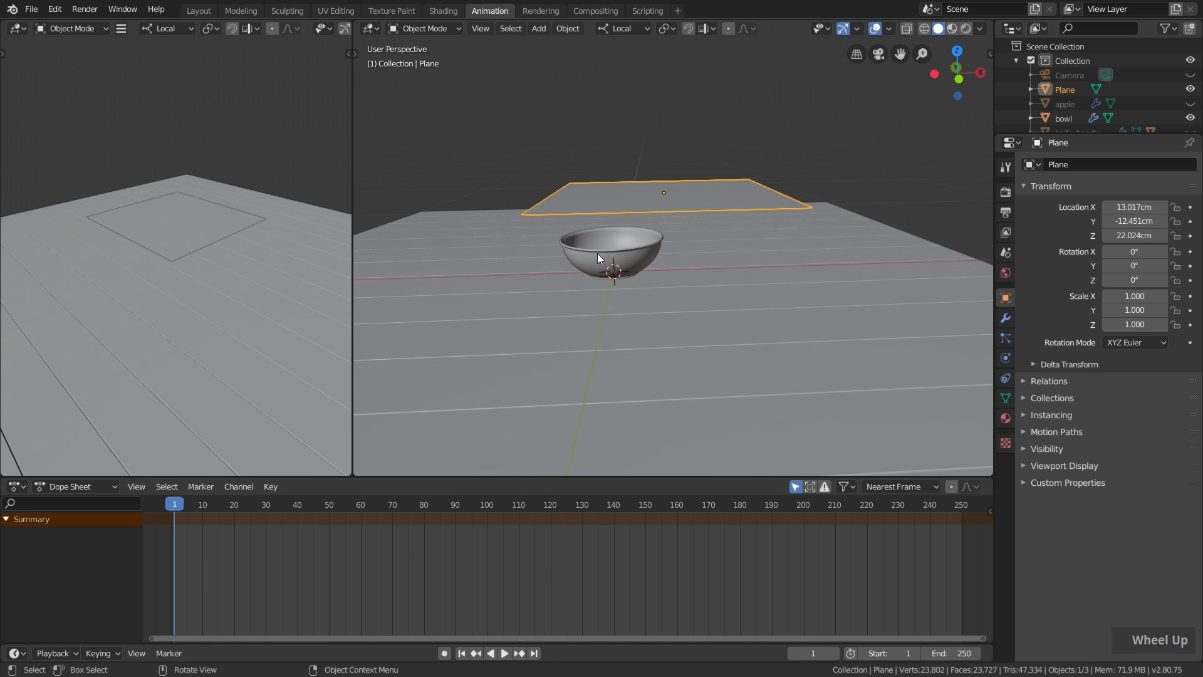
{"action": "middle_click", "coordinate": [634, 254]}
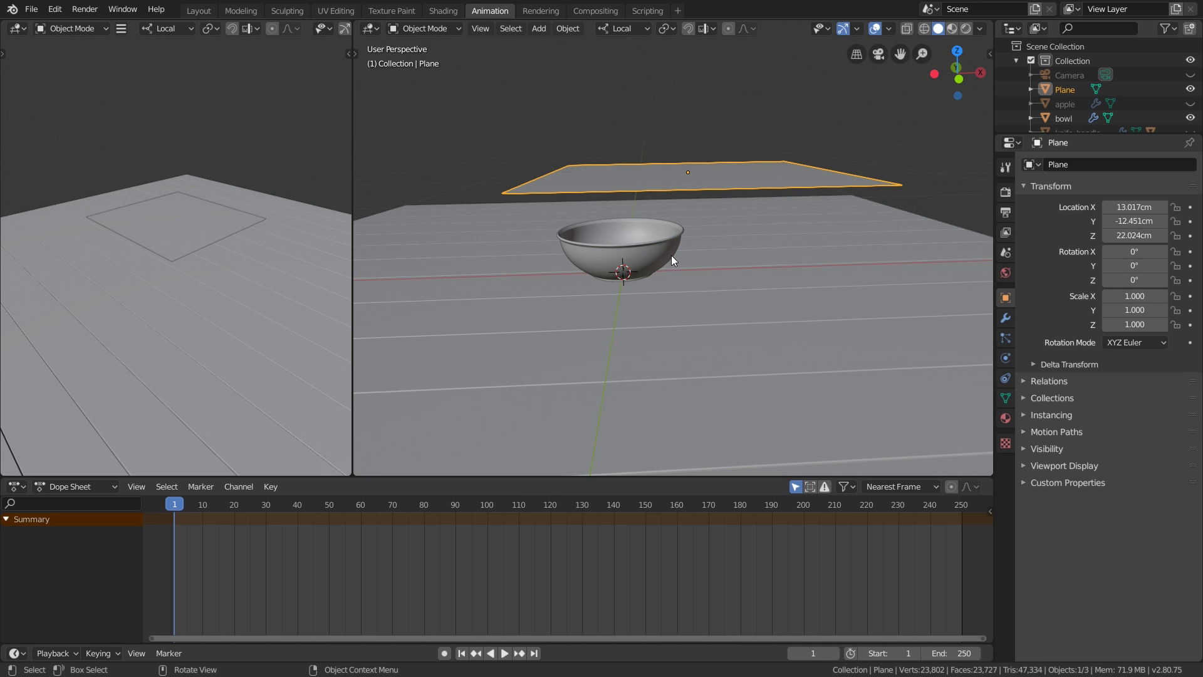
{"action": "middle_click", "coordinate": [594, 276]}
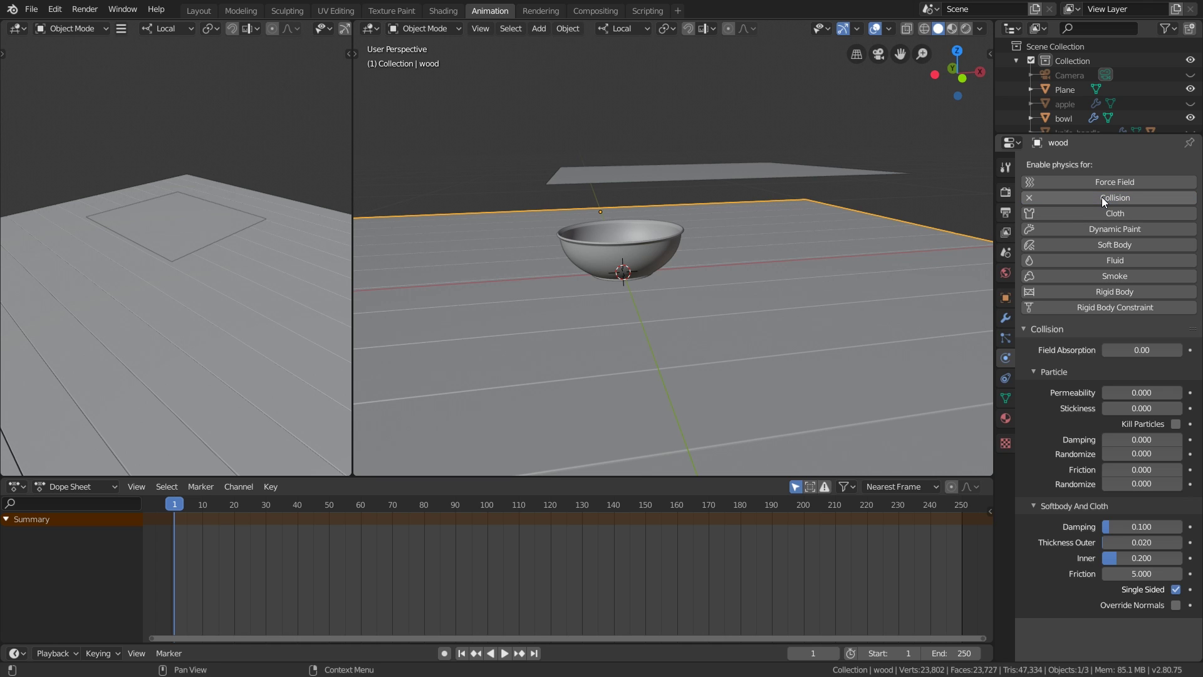
Step: Enable Cloth physics on the plane so it drapes over the bowl during playback
{"action": "middle_click", "coordinate": [708, 255]}
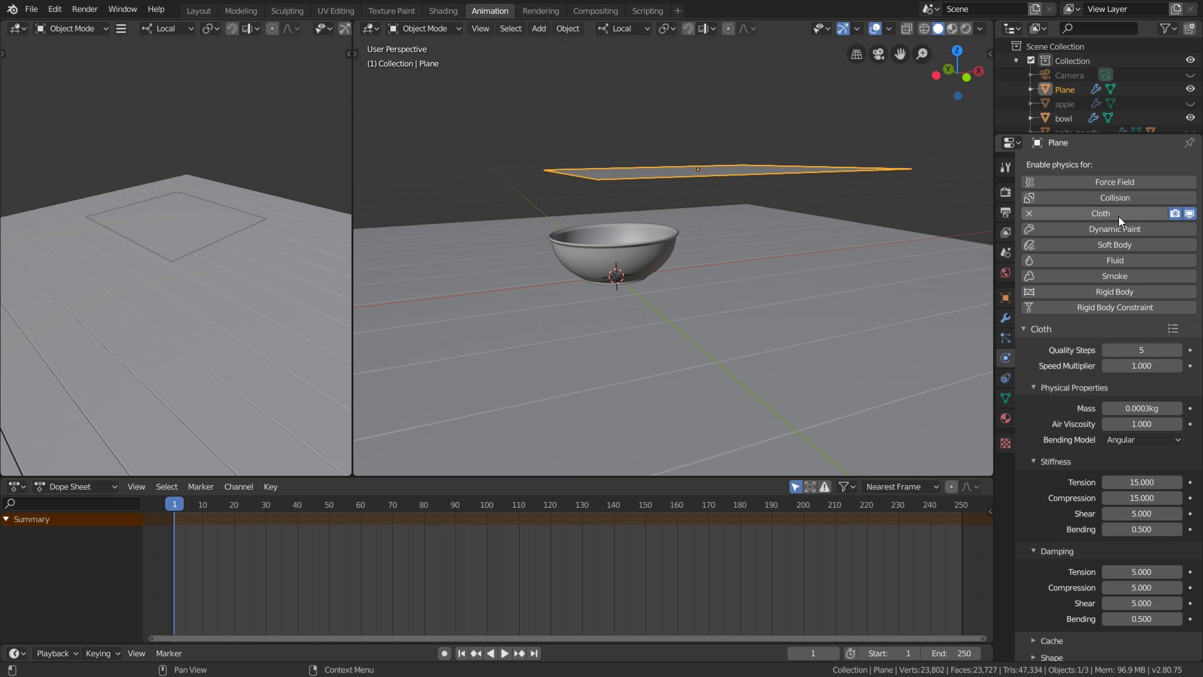
{"action": "scroll", "scroll_direction": "down", "scroll_amount": 3}
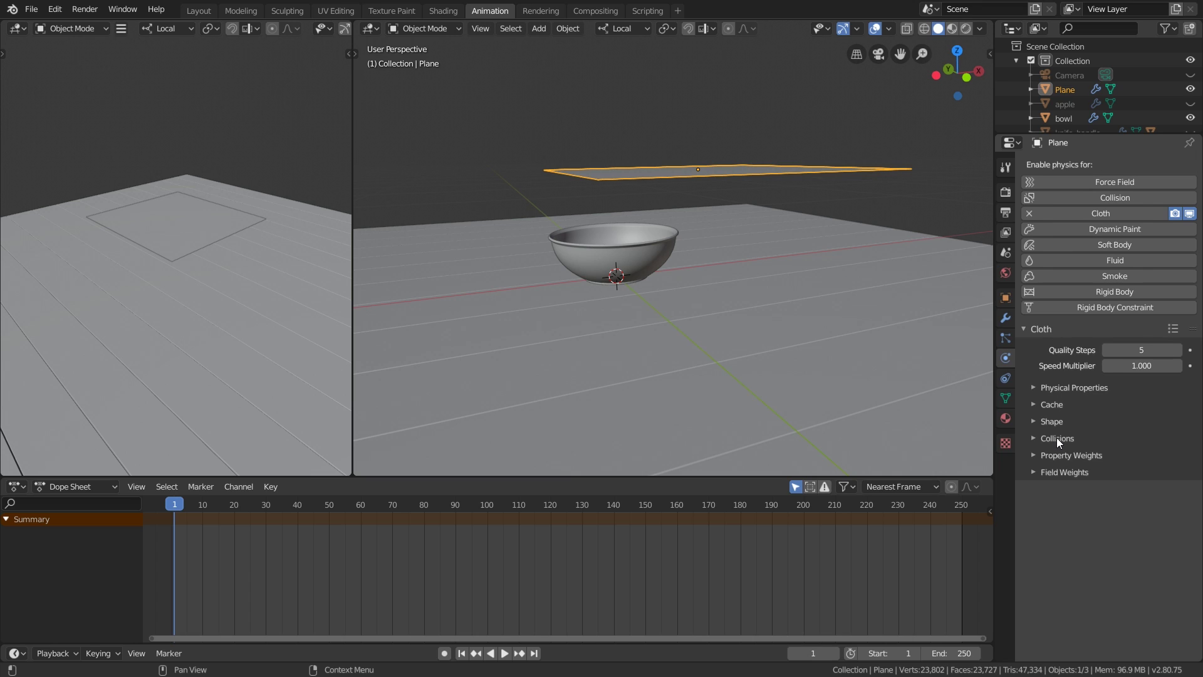
{"action": "scroll", "scroll_direction": "down", "scroll_amount": 3}
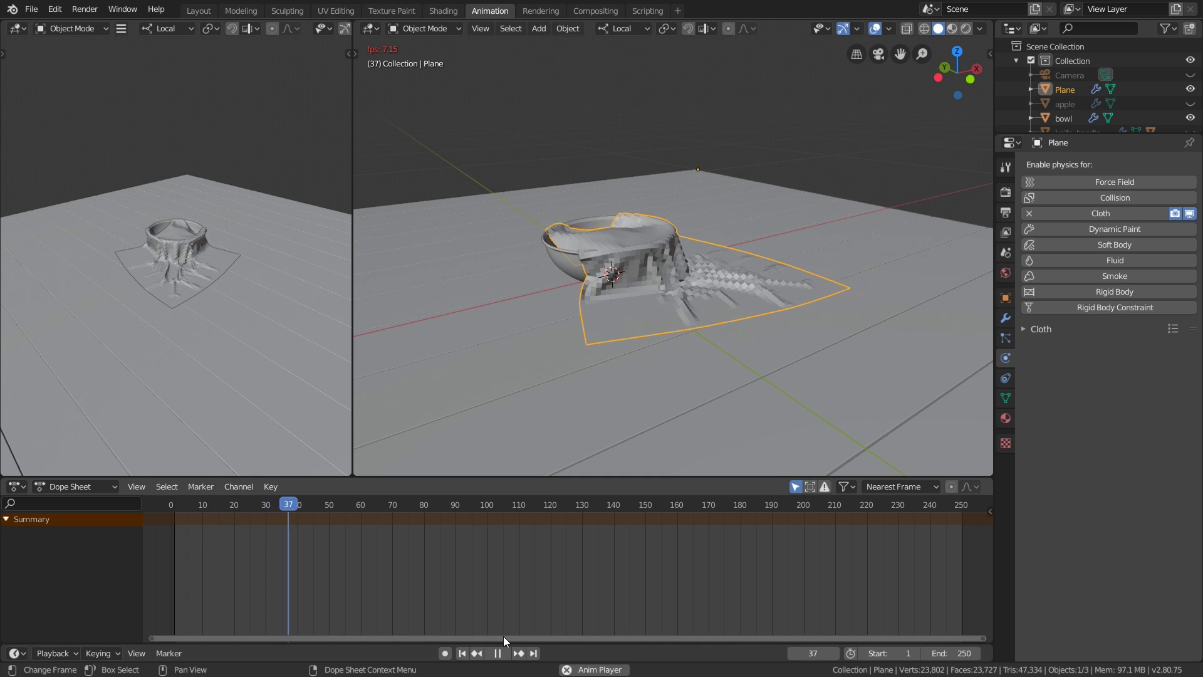
Step: Play the cloth simulation to frame 90 and inspect the draped plane from above
{"action": "middle_click", "coordinate": [709, 306]}
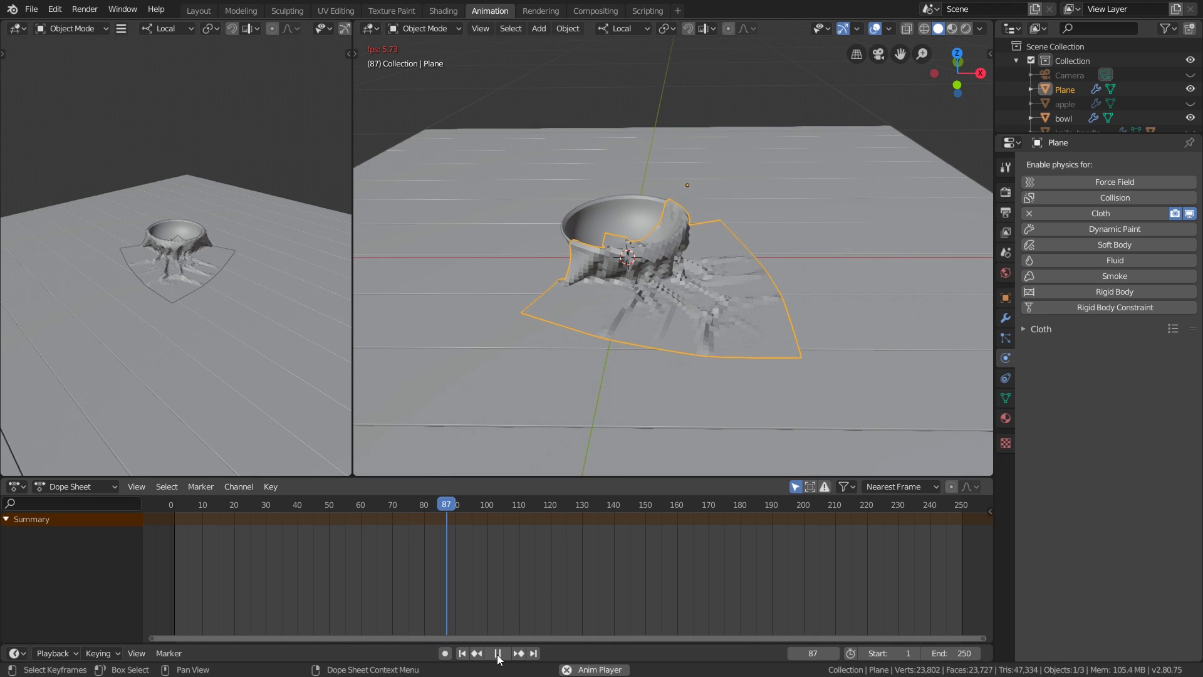
{"action": "middle_click", "coordinate": [709, 242]}
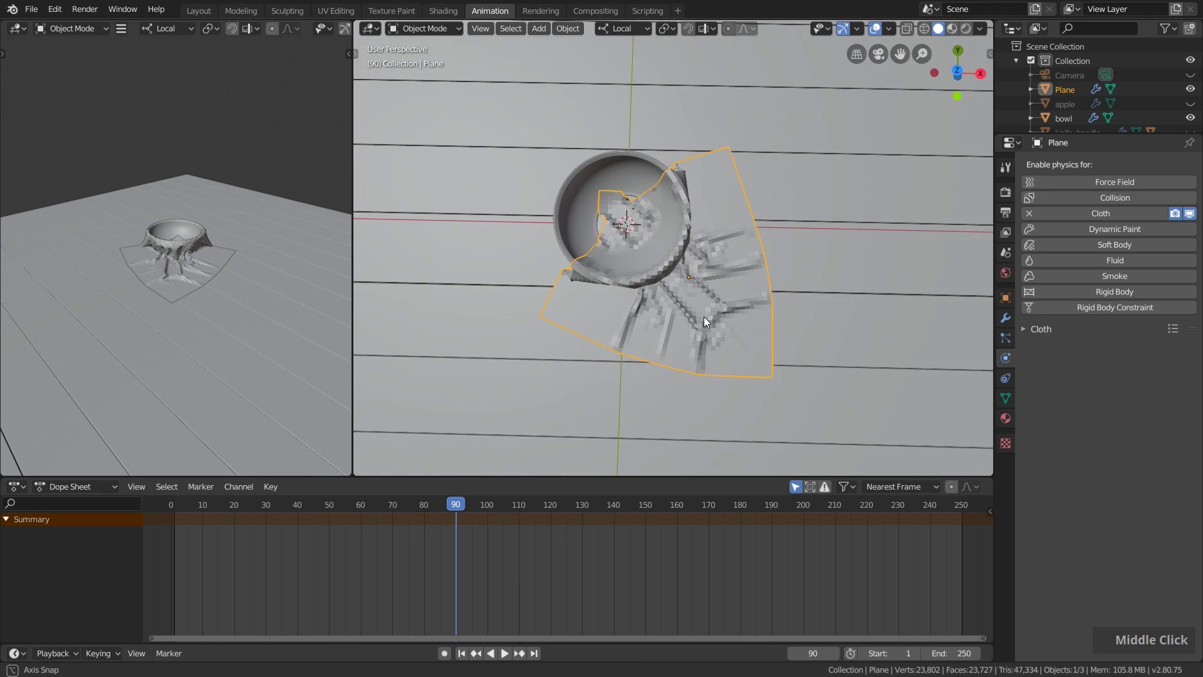
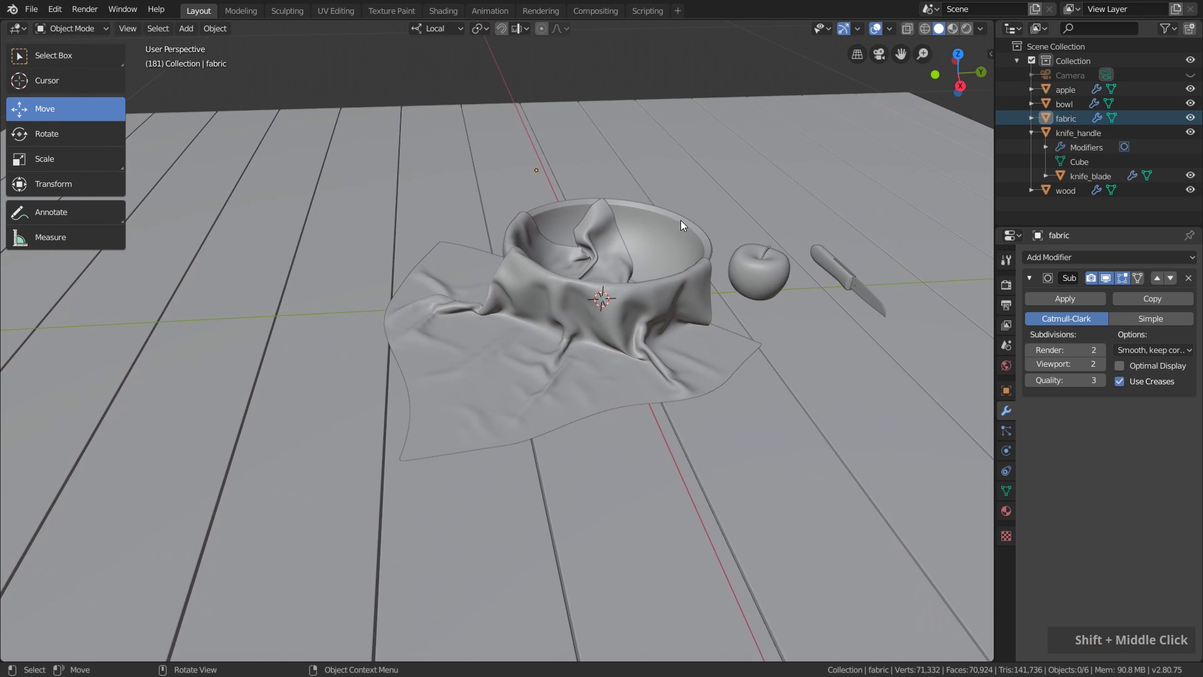
Step: Save the file with Ctrl+S, then view the red dead tree in the construction-site scene
{"action": "key", "text": "ctrl+s"}
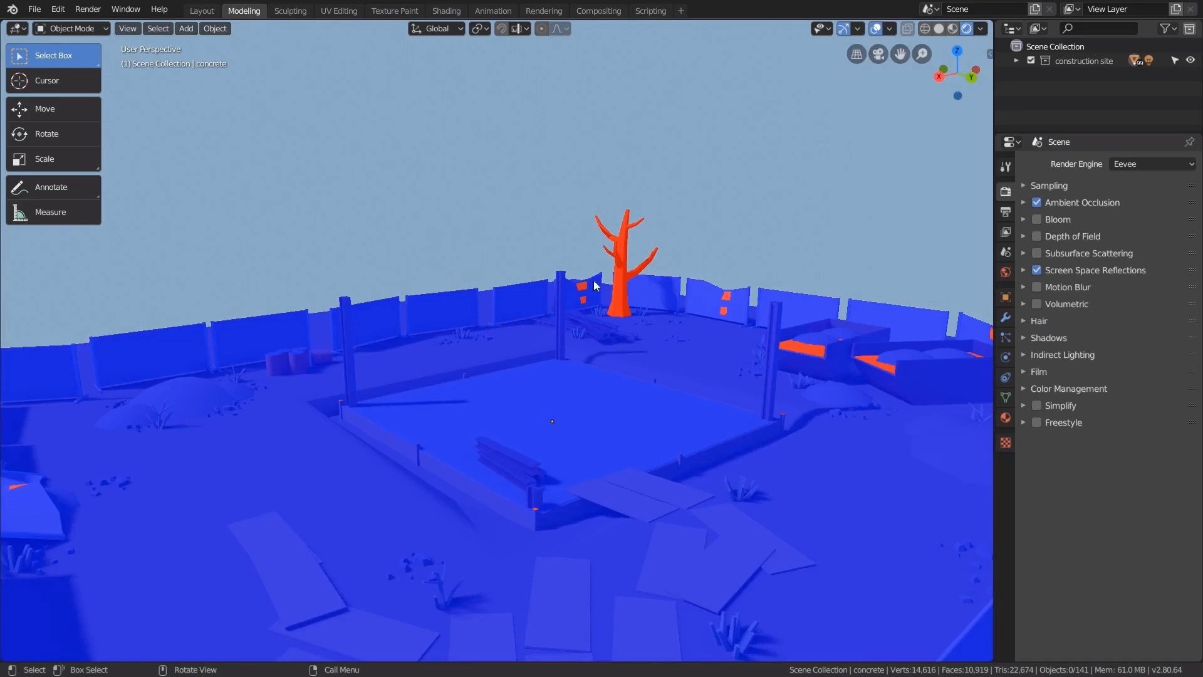
{"action": "middle_click", "coordinate": [582, 322]}
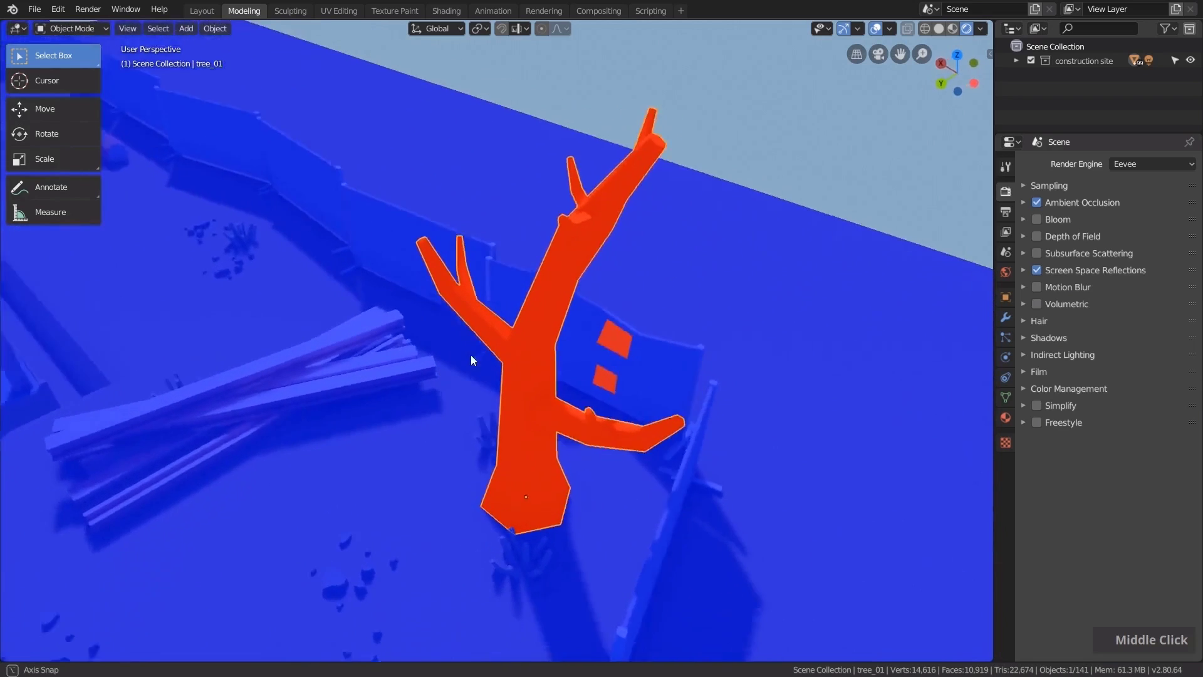